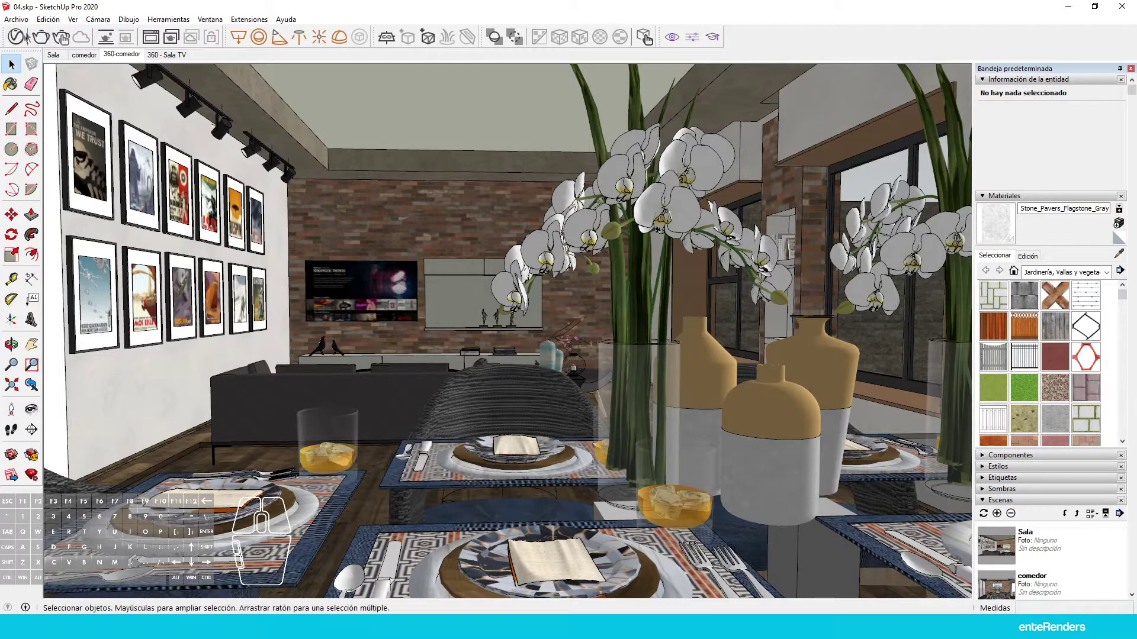
- Bring up the V-Ray Asset Editor listing the scene's materials, lights and textures
left_click(648, 41)
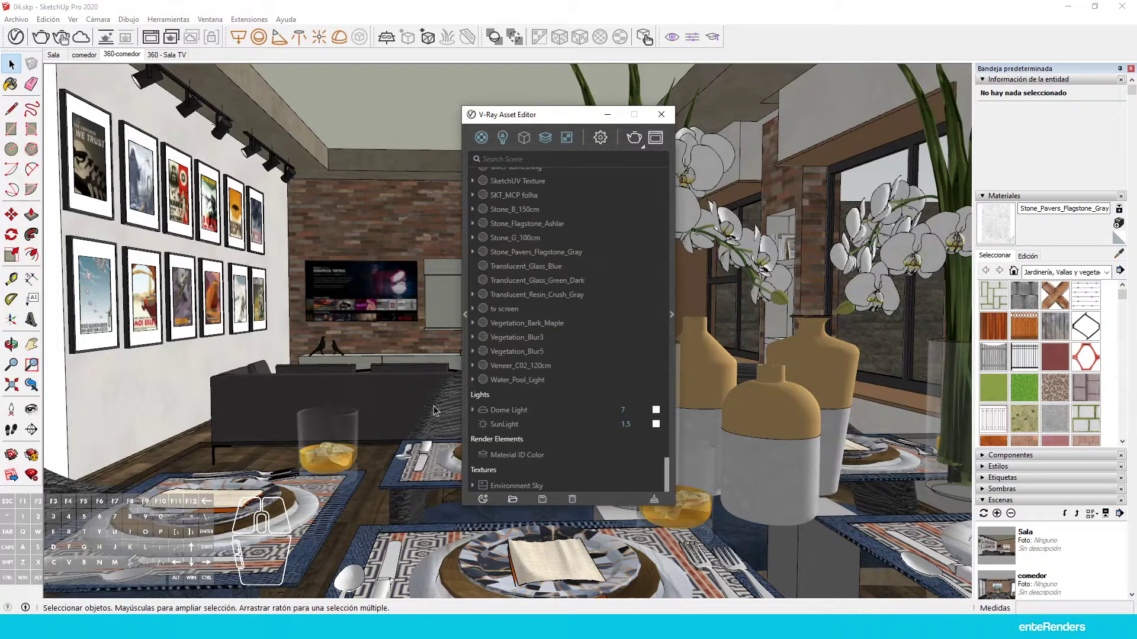
- Set the render to a Standard camera at 800×450 with interactive GPU rendering enabled
left_click(567, 116)
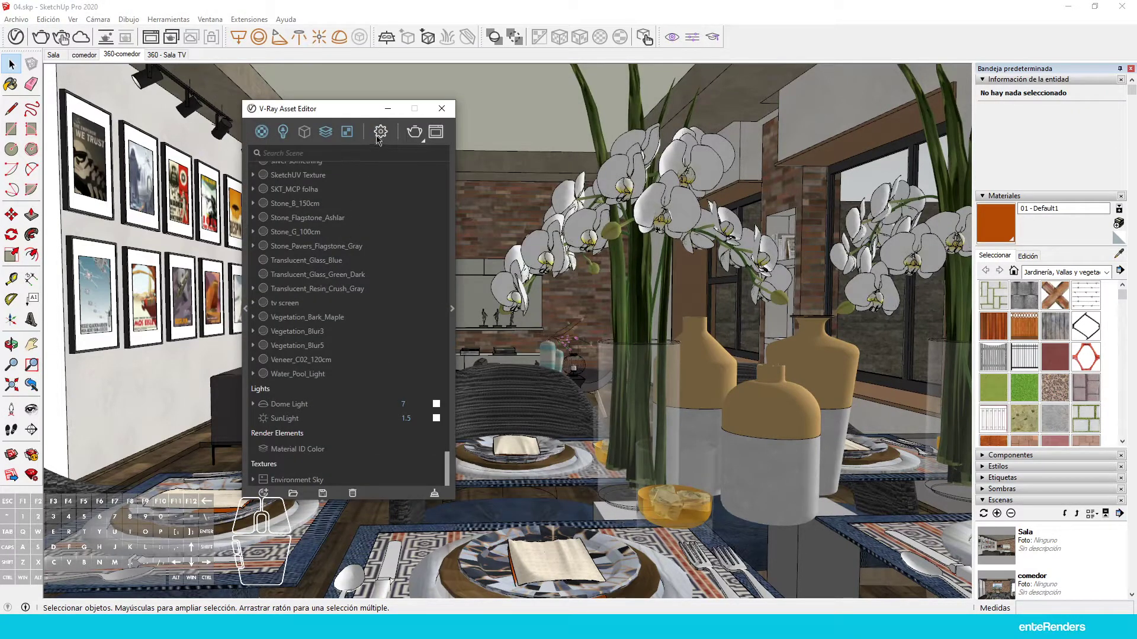
left_click(379, 137)
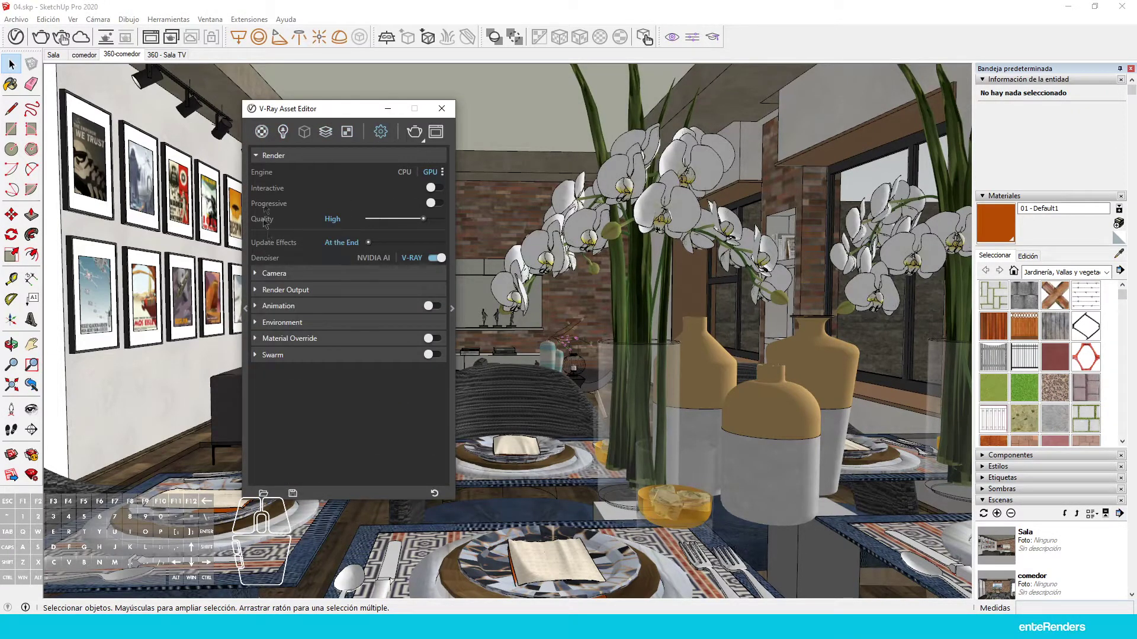
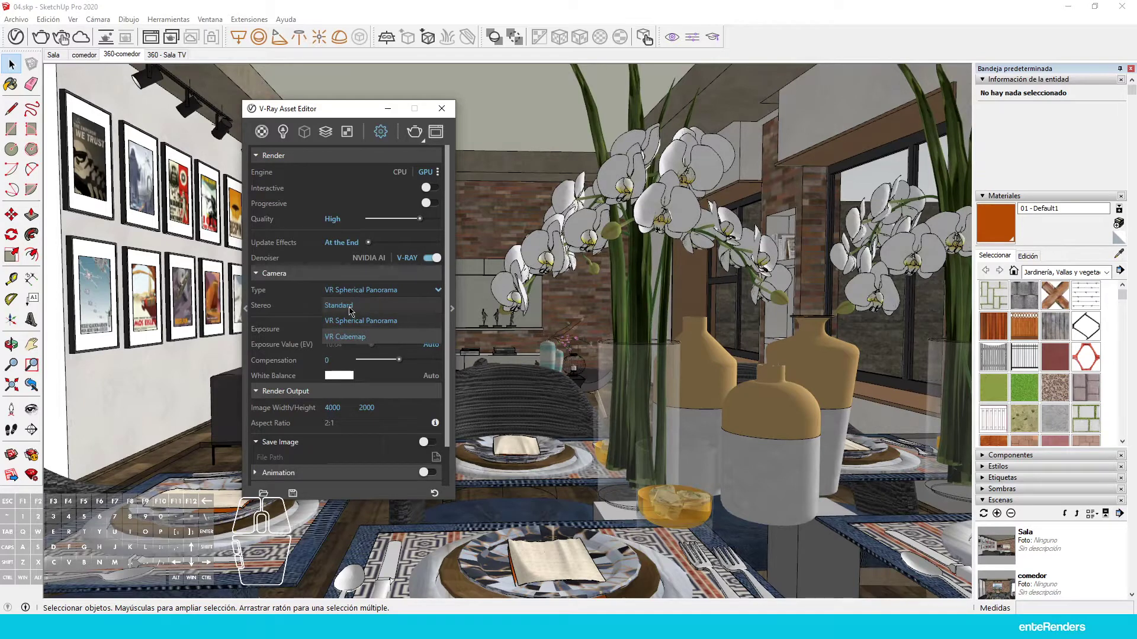
left_click(374, 309)
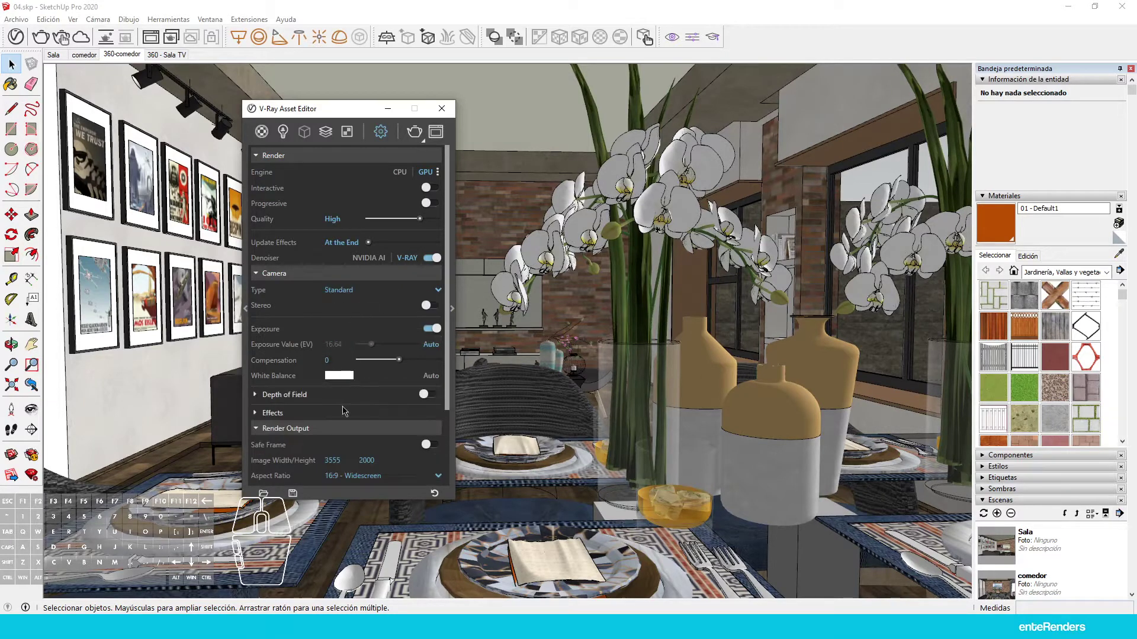
left_click(648, 41)
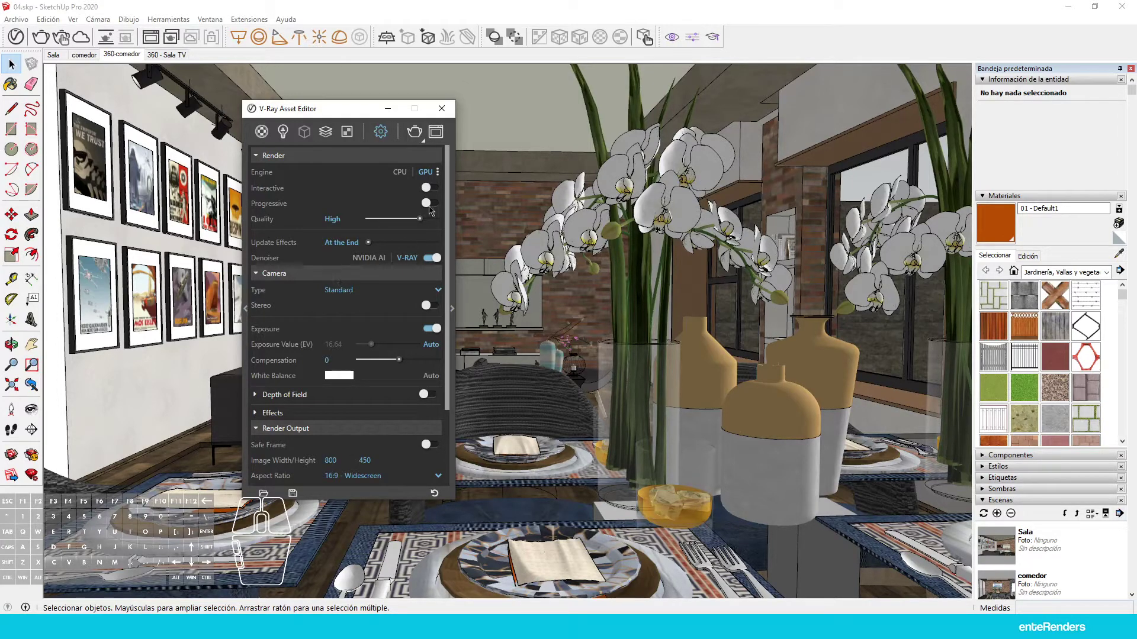
left_click(434, 189)
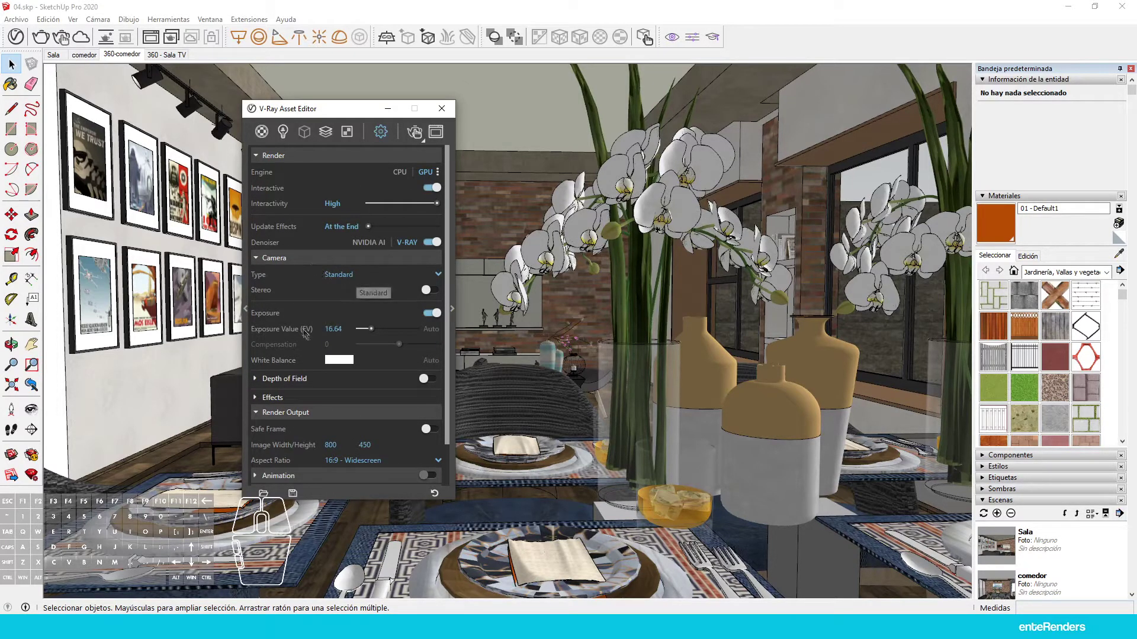
left_click(281, 380)
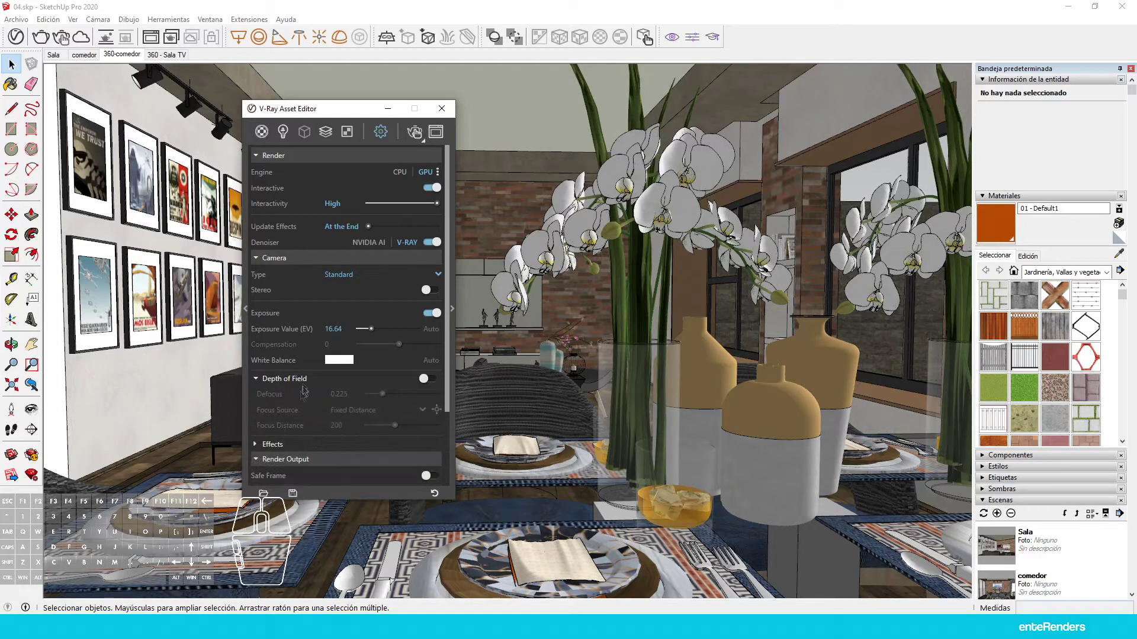
left_click(278, 383)
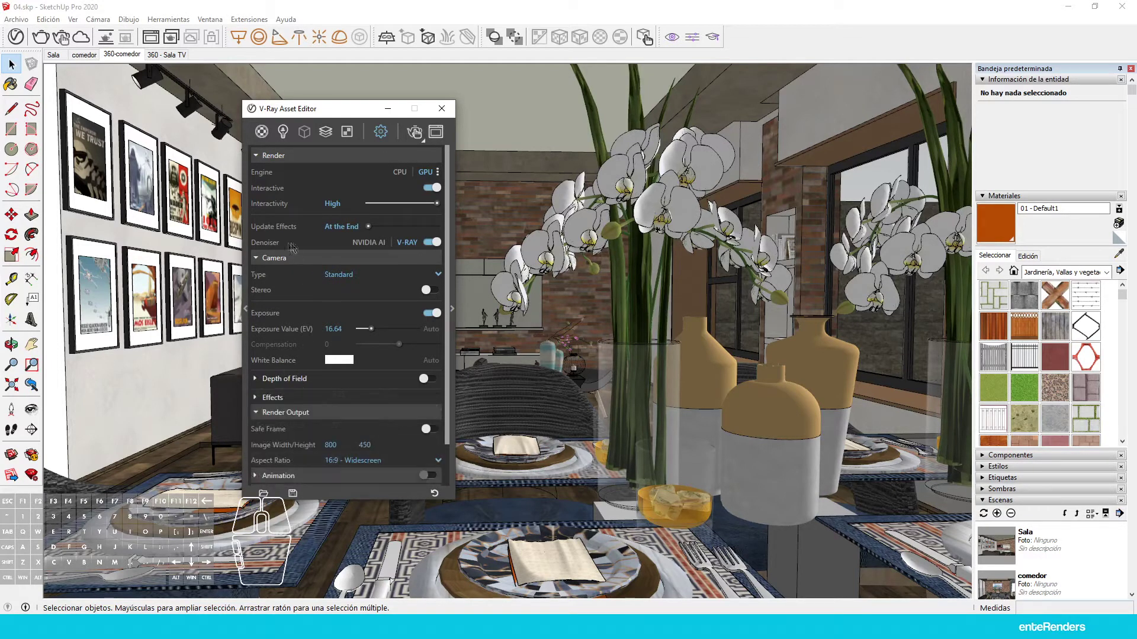
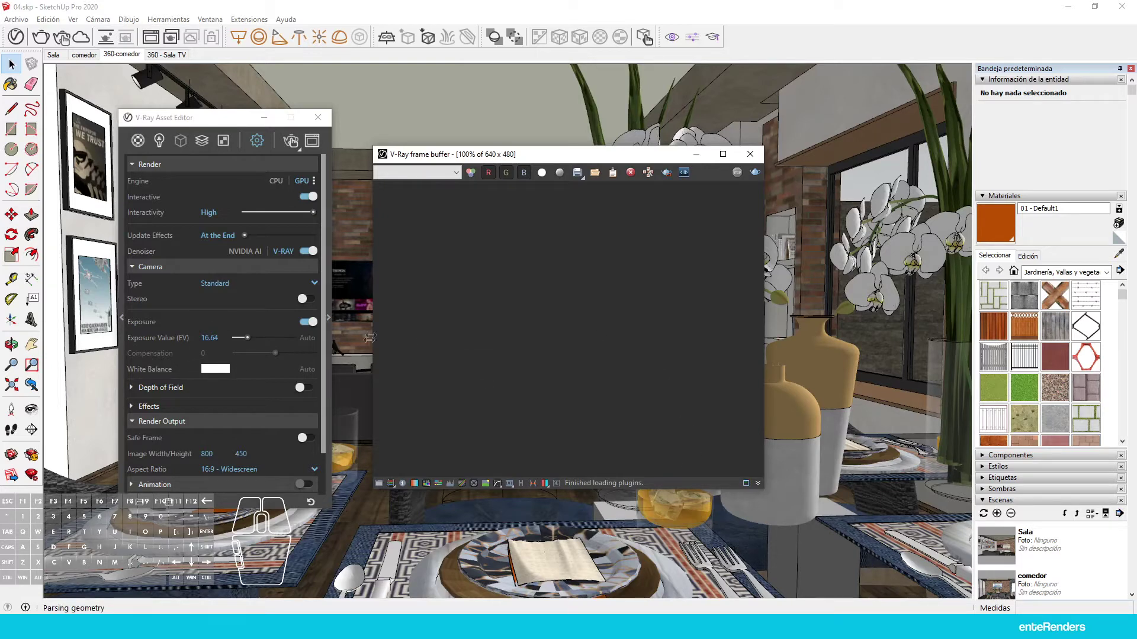
- Reposition the 800×450 frame buffer window while the interactive render loads textures
left_click(556, 160)
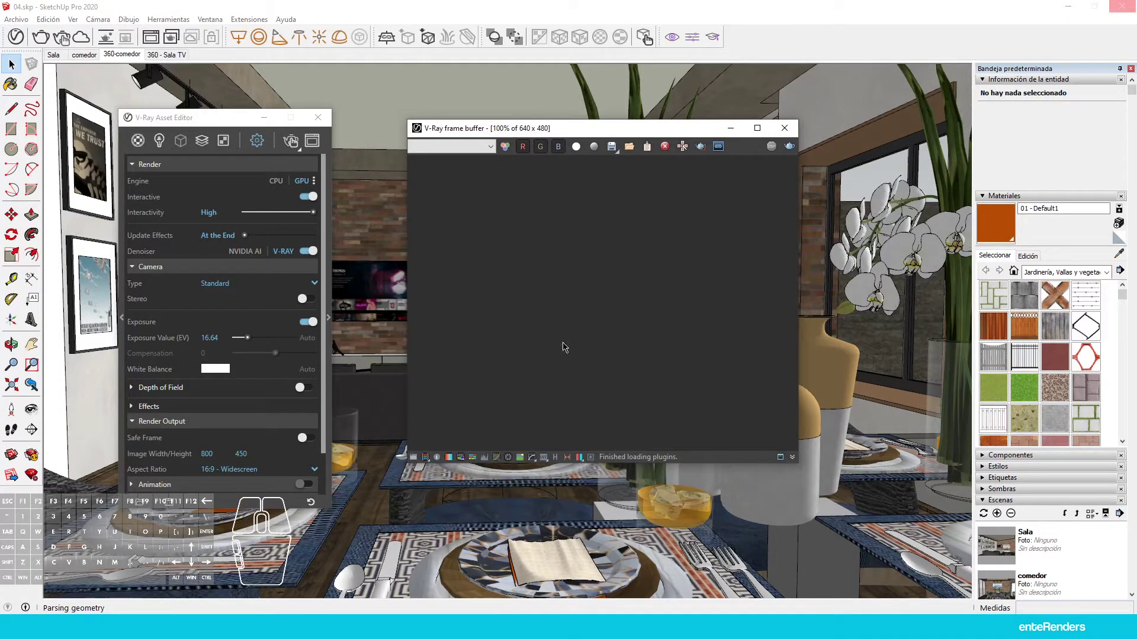
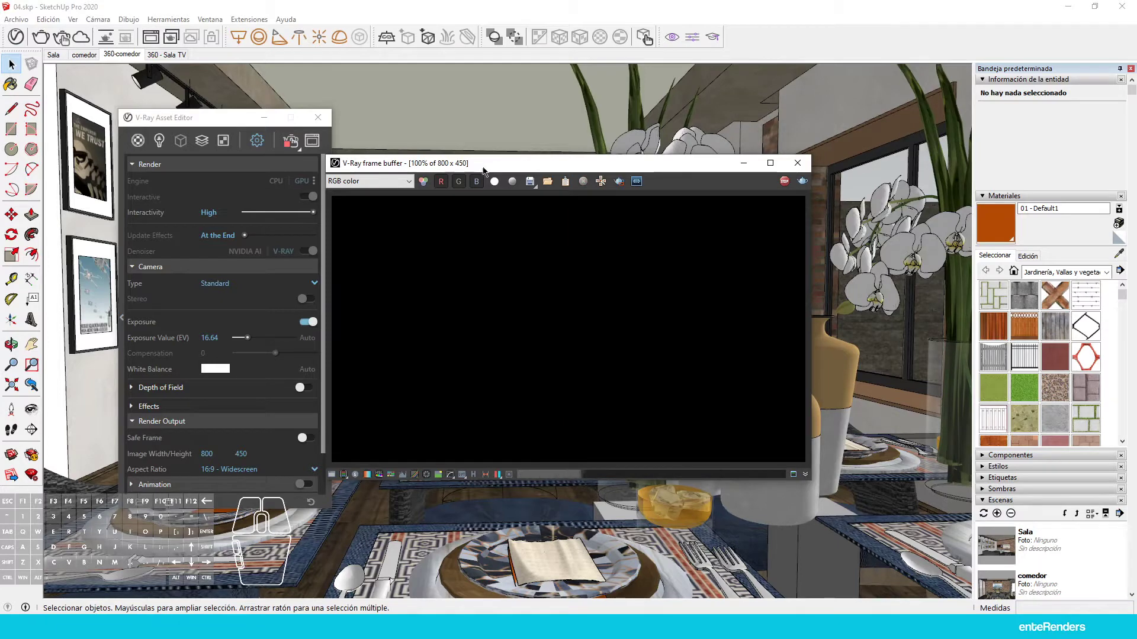
left_click(489, 165)
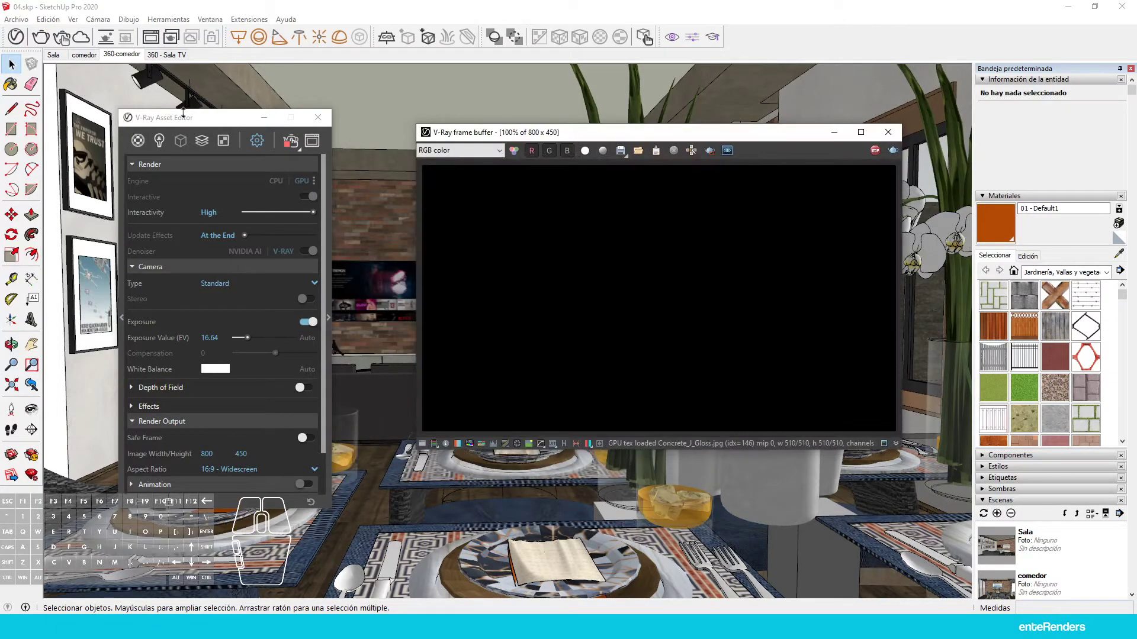
- Show the frame buffer's correction layers and expand the Exposure correction
left_click_drag(194, 118, 311, 244)
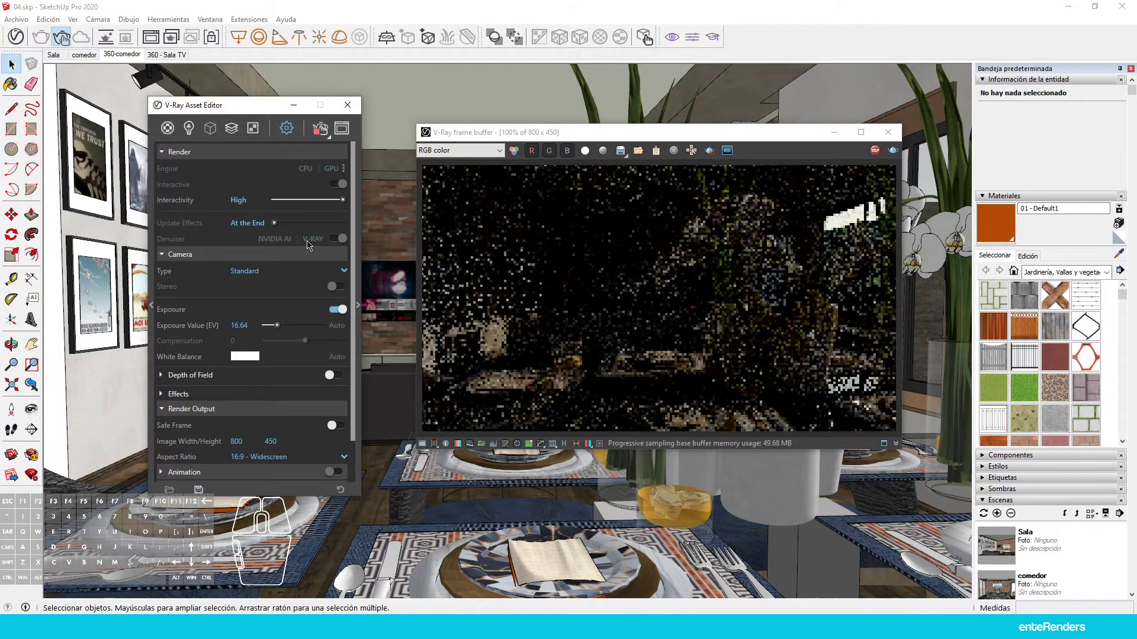
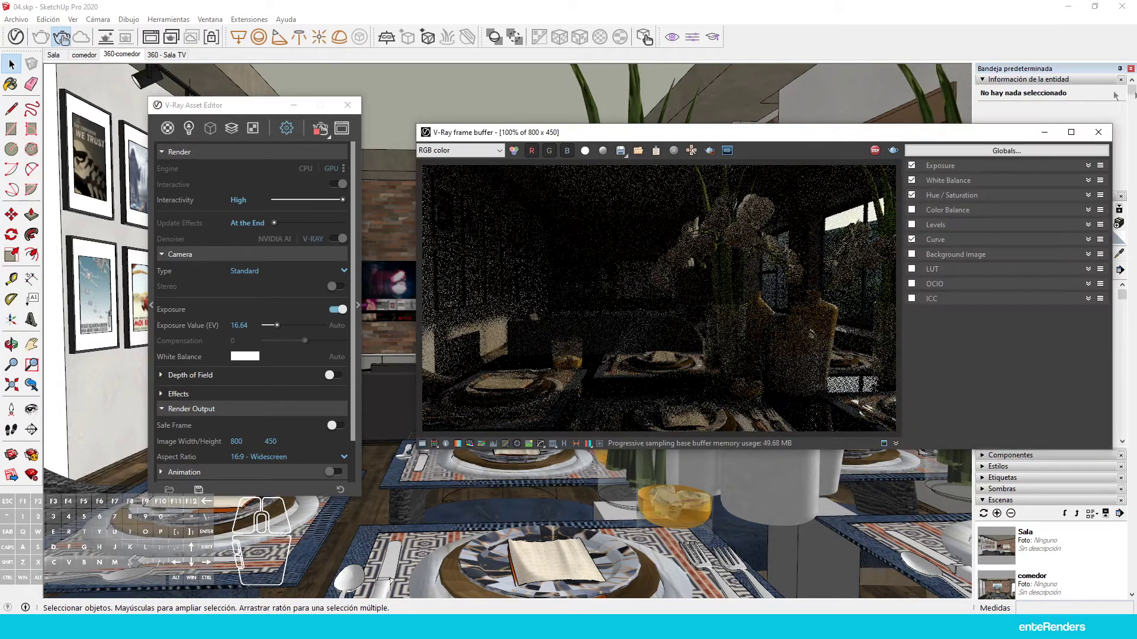
left_click(962, 173)
left_click_drag(1007, 197, 1053, 199)
left_click(962, 215)
left_click(951, 218)
left_click(950, 218)
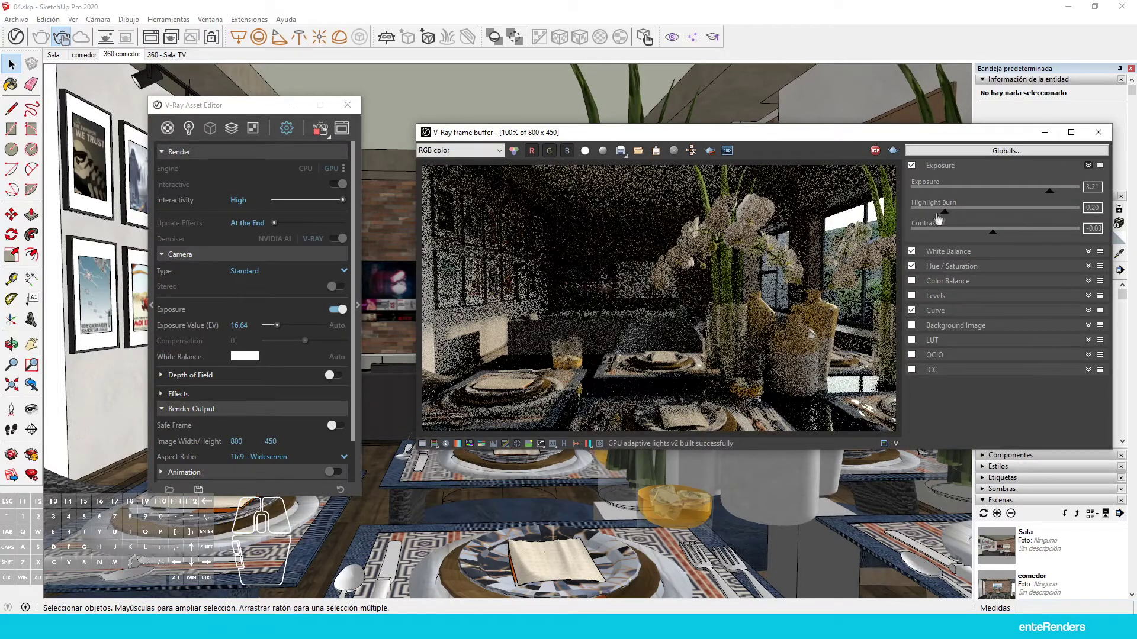
- Set highlight burn 0.20, exposure 3.77 and contrast -0.14 on the render
left_click_drag(998, 239, 1021, 218)
left_click_drag(1056, 195, 1074, 199)
left_click_drag(1057, 196, 1062, 199)
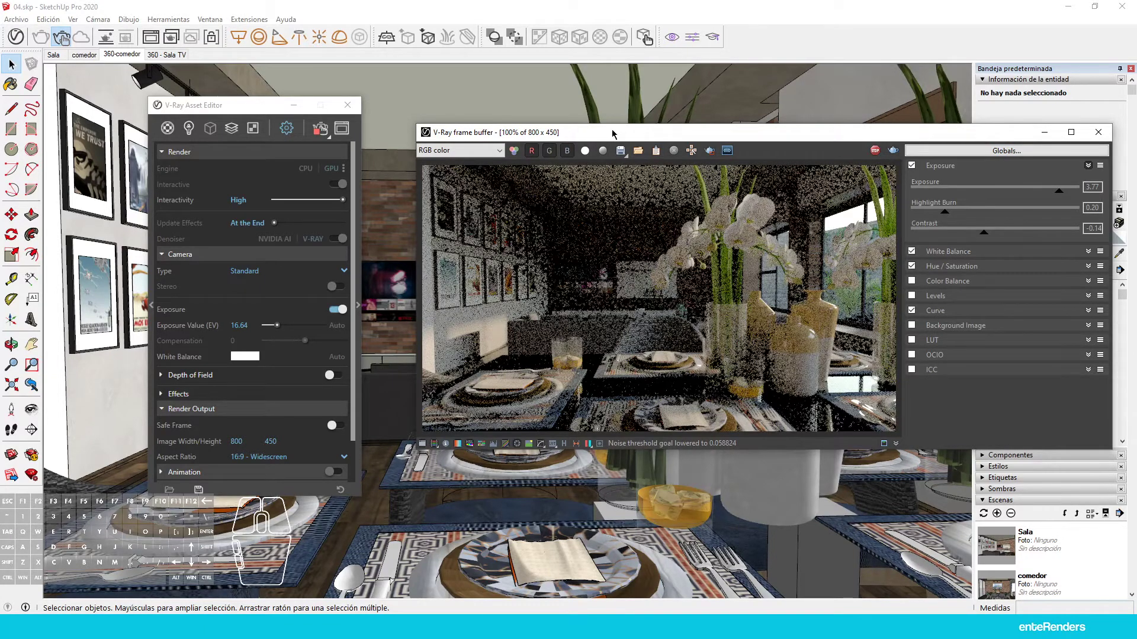
- Stop the interactive render so the frame buffer shows Finished
left_click(611, 138)
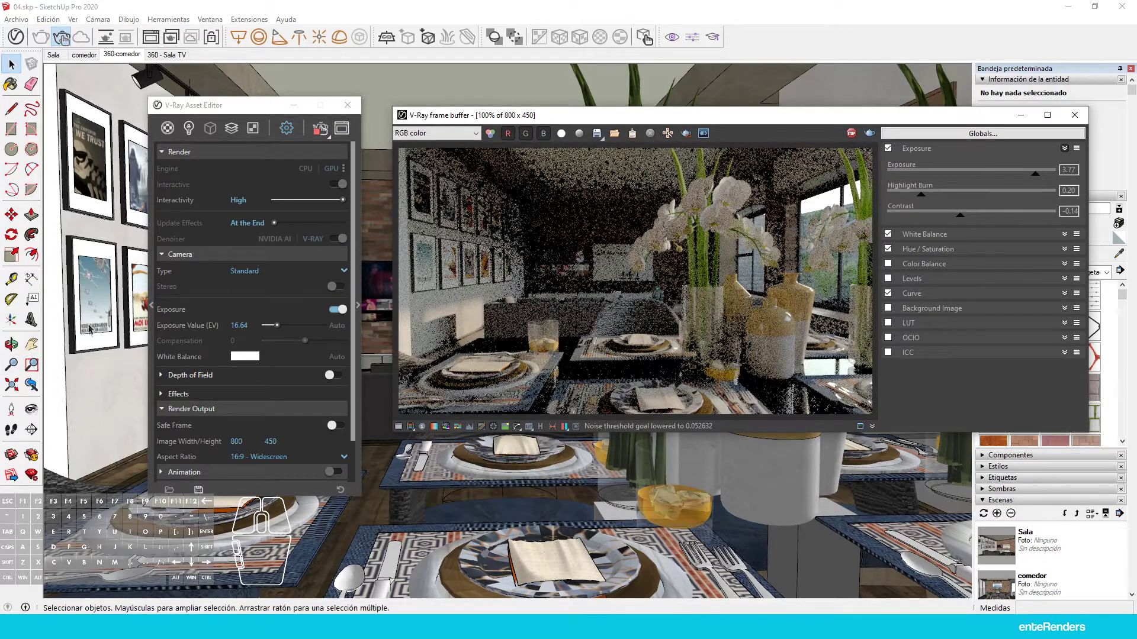
left_click(181, 260)
left_click(181, 260)
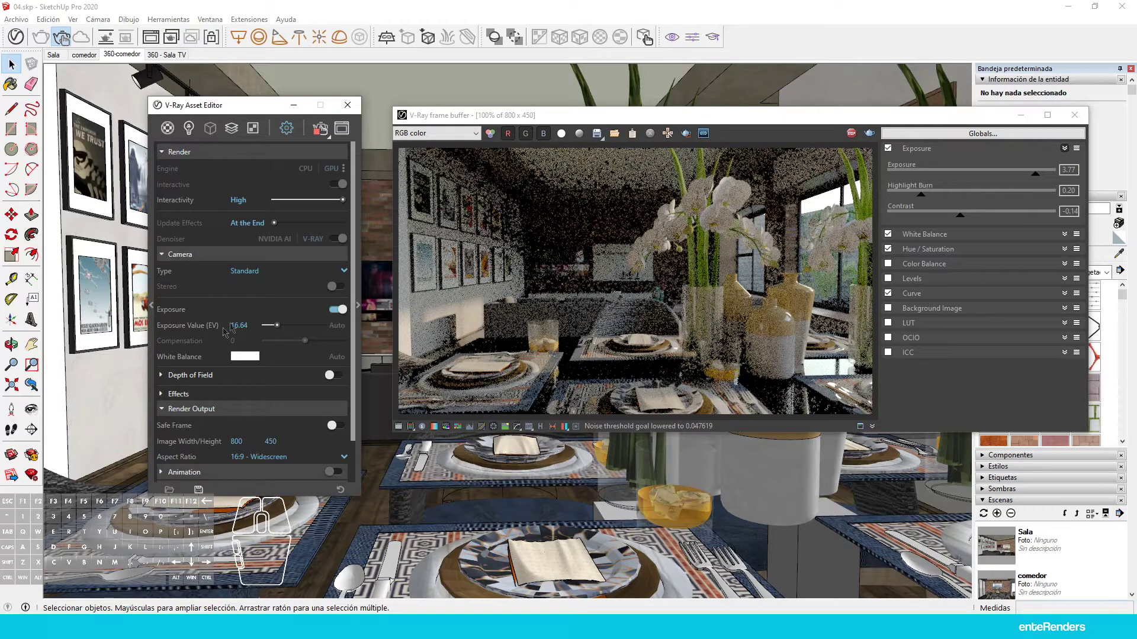
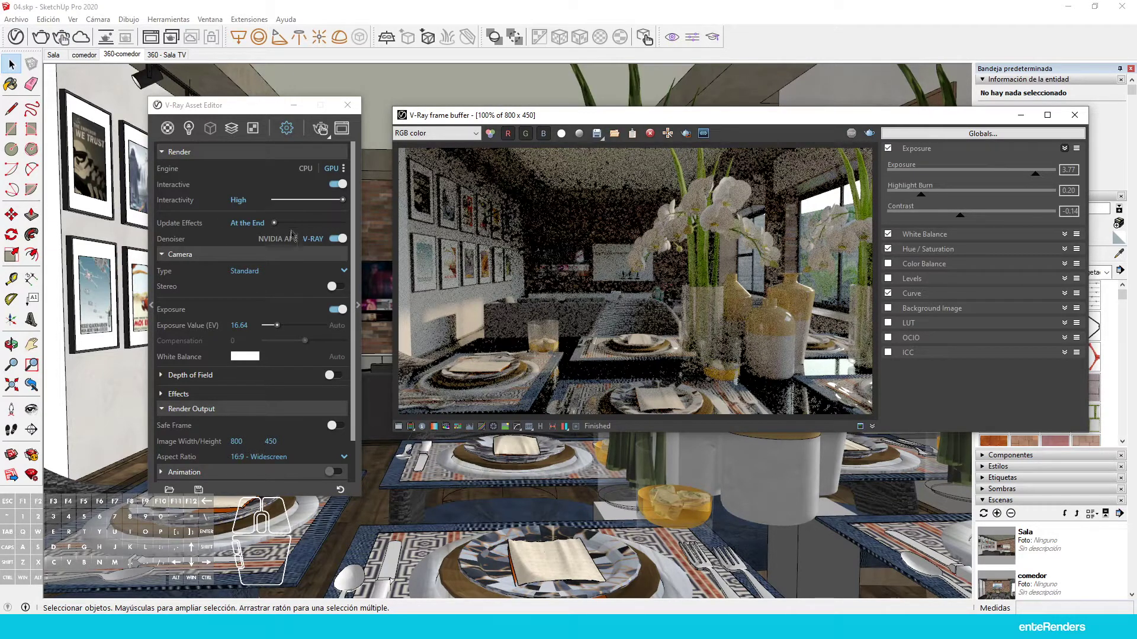
- Switch the denoiser to NVIDIA AI, set interactivity to Medium and restart the interactive render
left_click(288, 243)
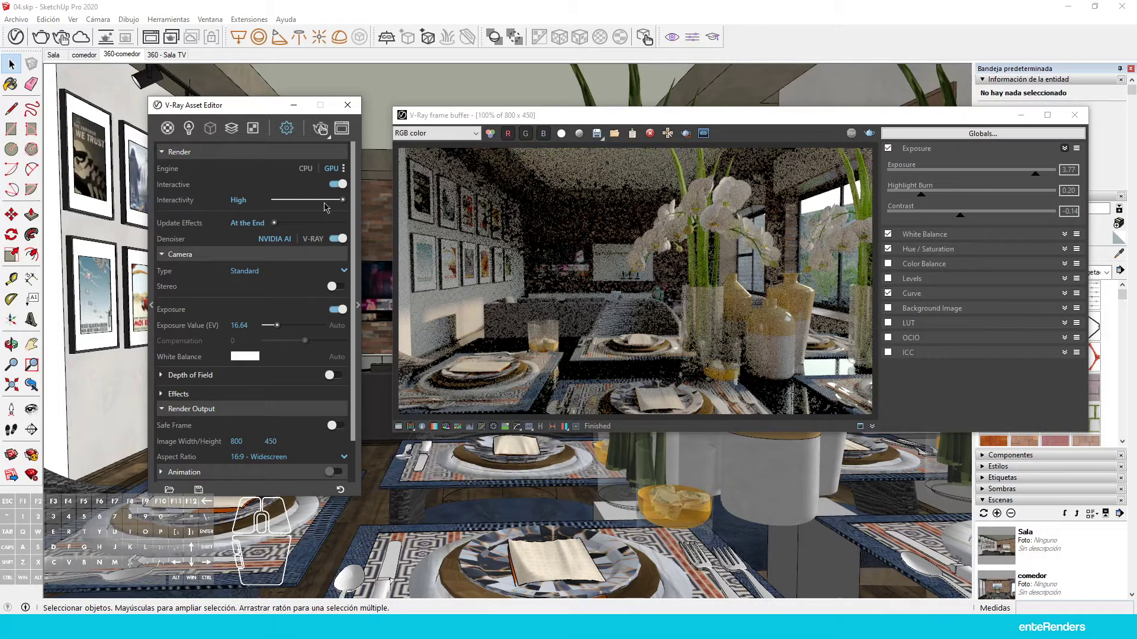
left_click(323, 206)
left_click(320, 204)
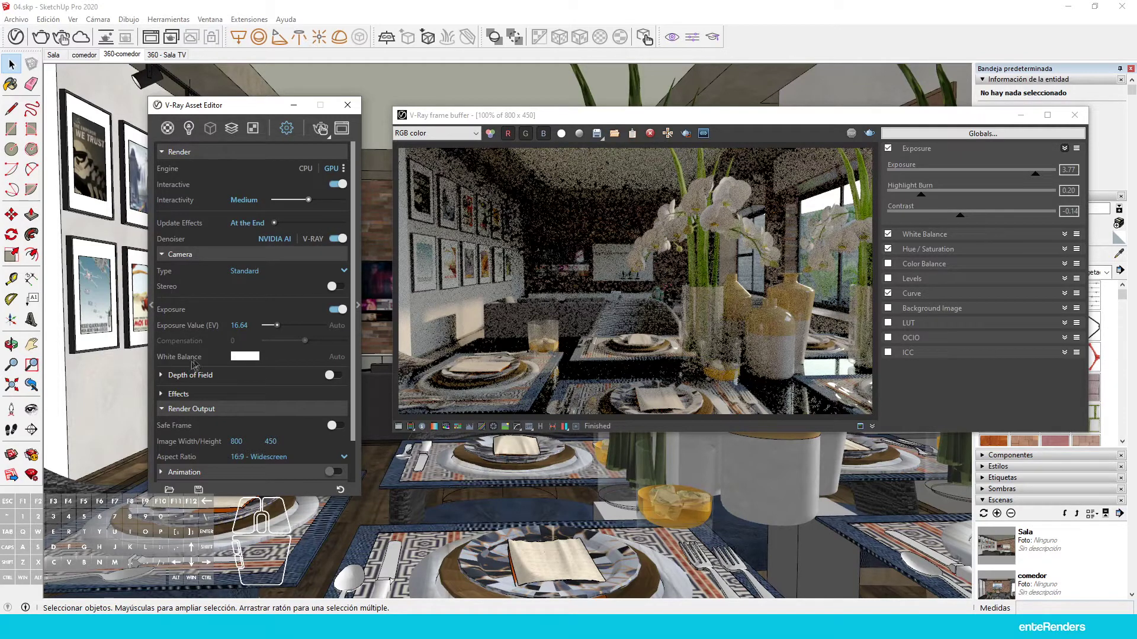
left_click(878, 139)
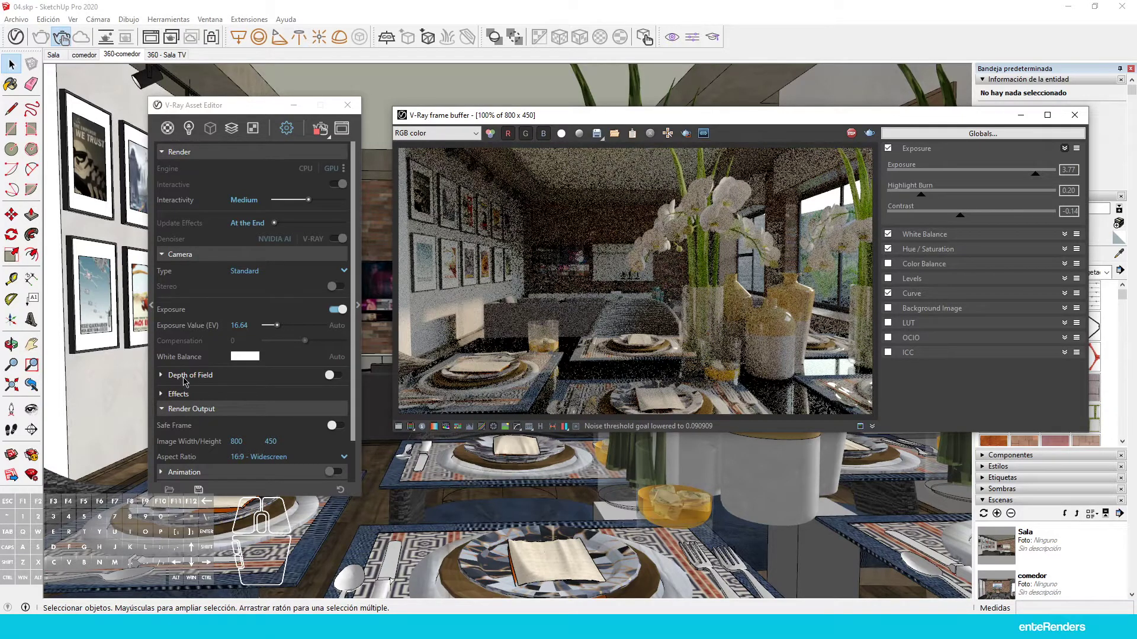
- Turn on camera depth of field with defocus 0.225 and focus distance 200
left_click(185, 380)
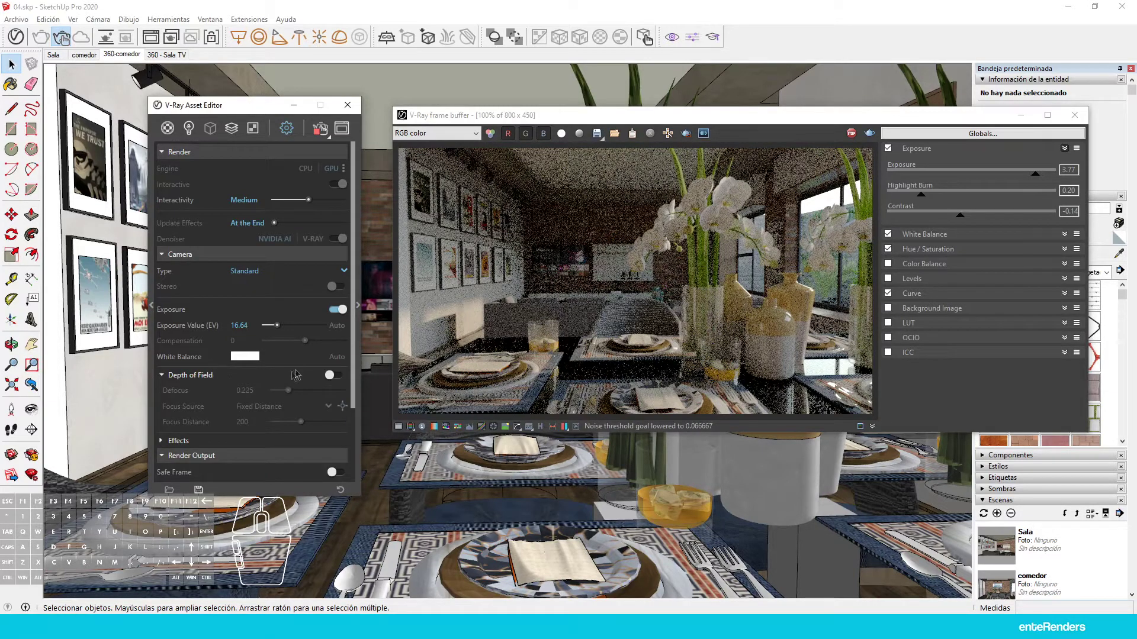
left_click(333, 377)
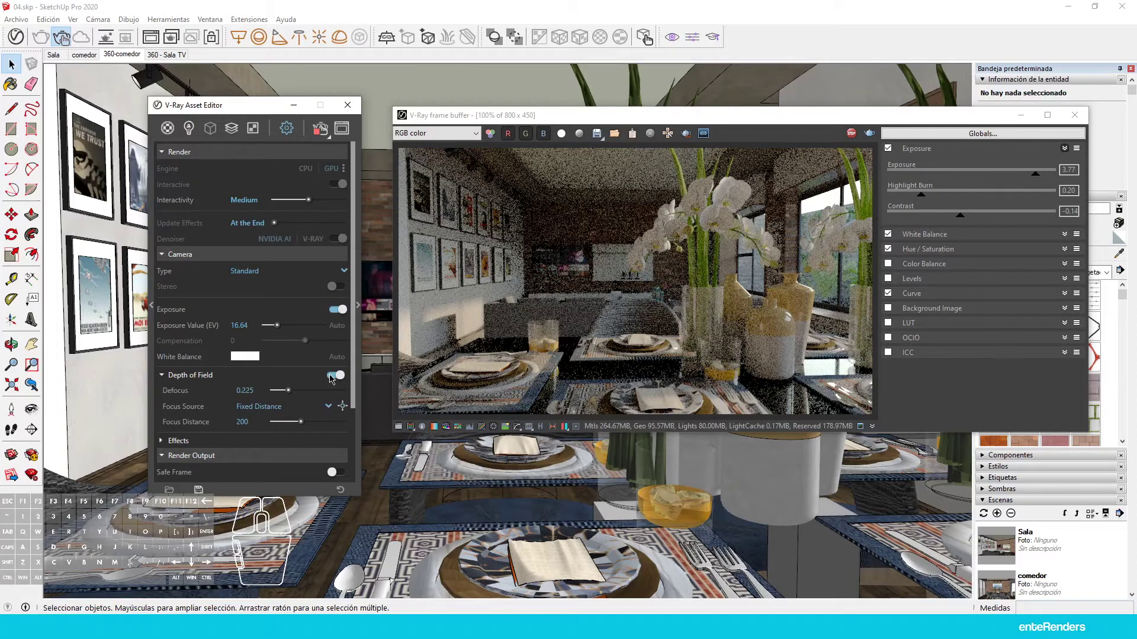
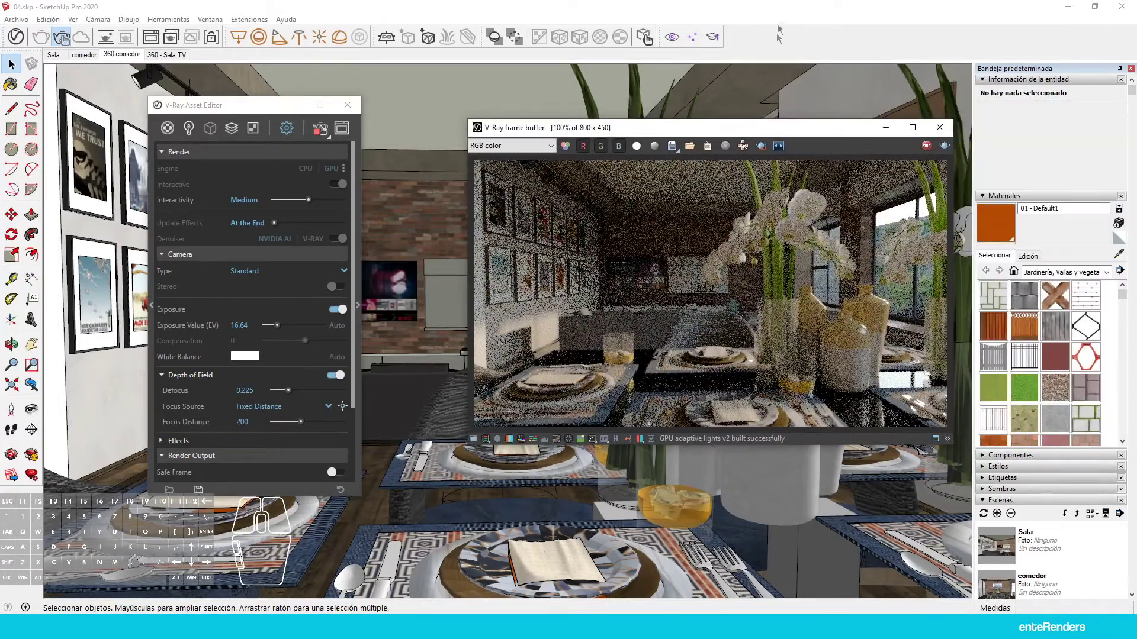
left_click(745, 139)
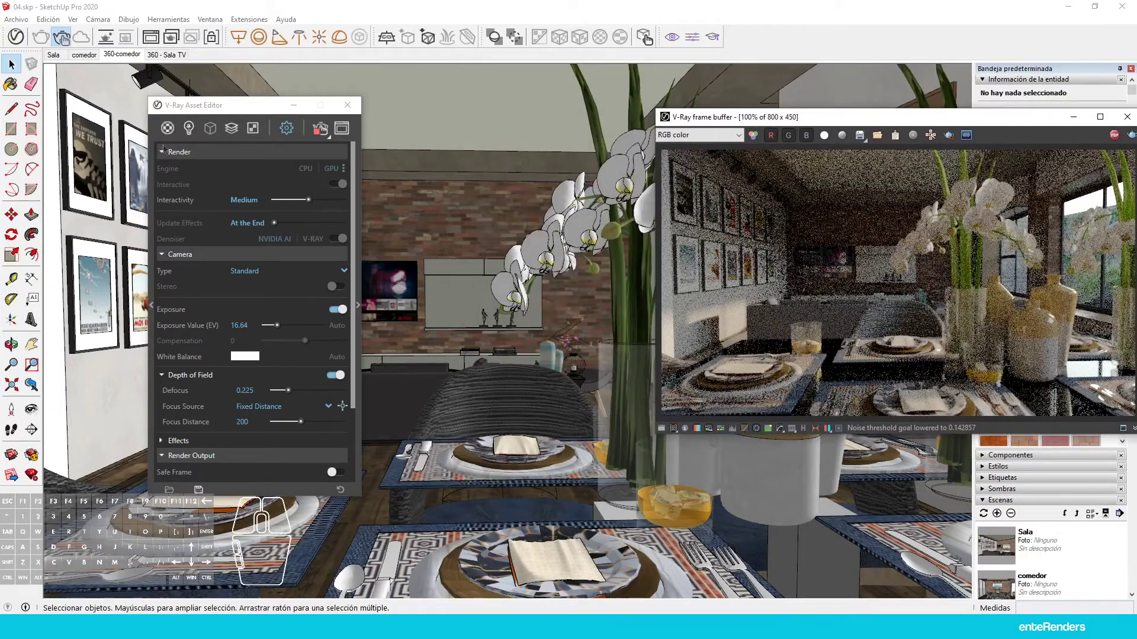
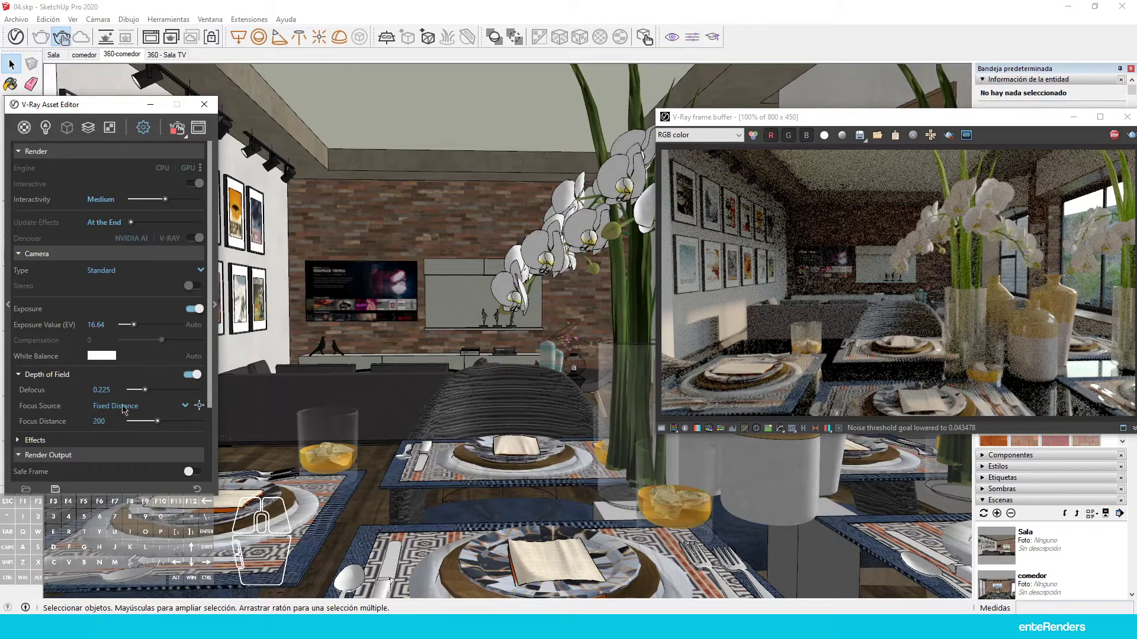
- Adjust defocus to 0.622 and shorten the focus distance to 27 for a strongly blurred render
left_click_drag(150, 390, 194, 395)
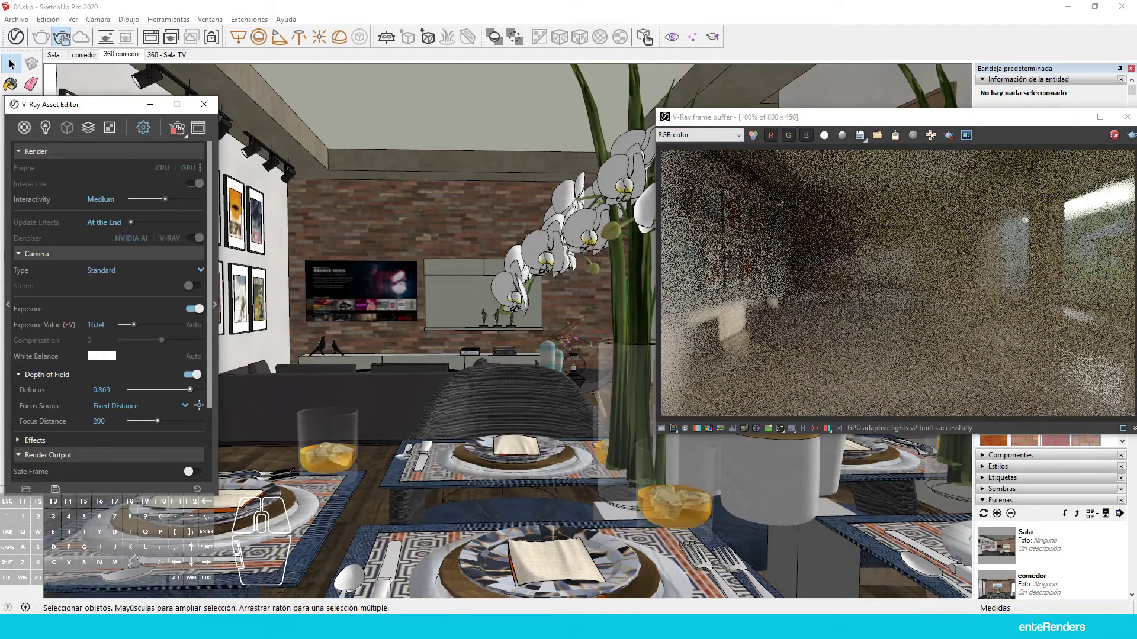
left_click_drag(167, 394, 154, 391)
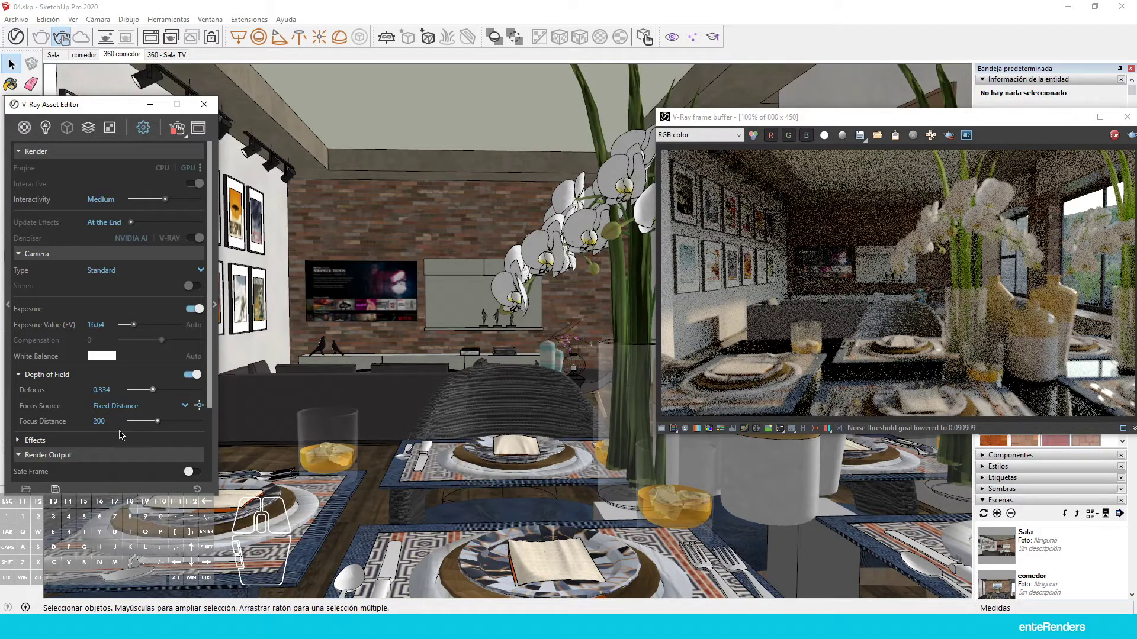
left_click_drag(156, 425, 144, 408)
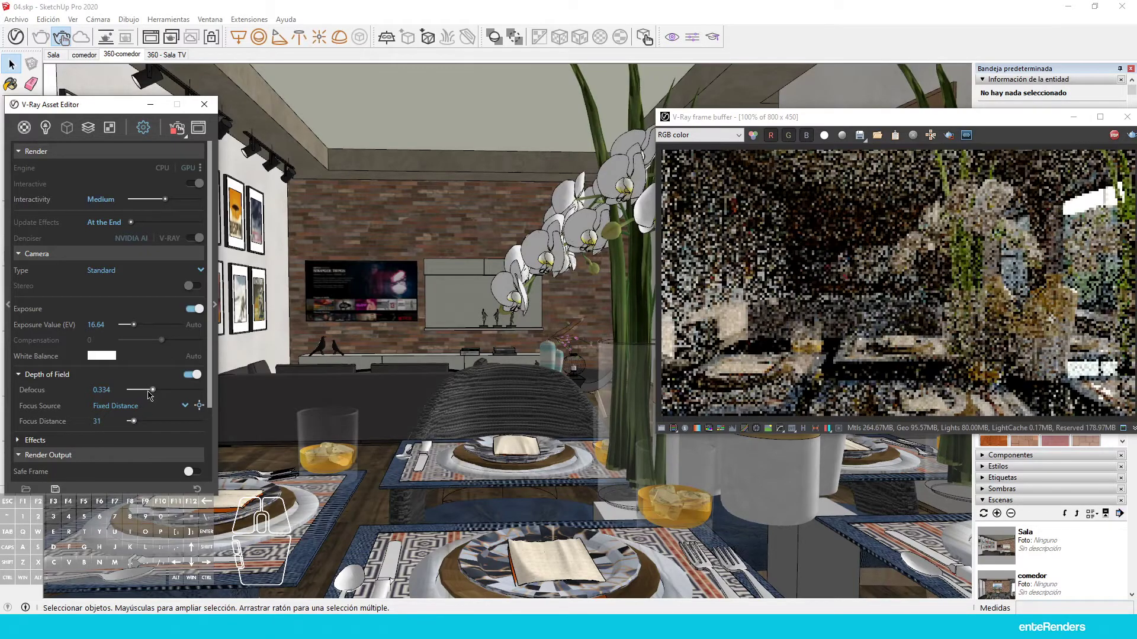
left_click(156, 389)
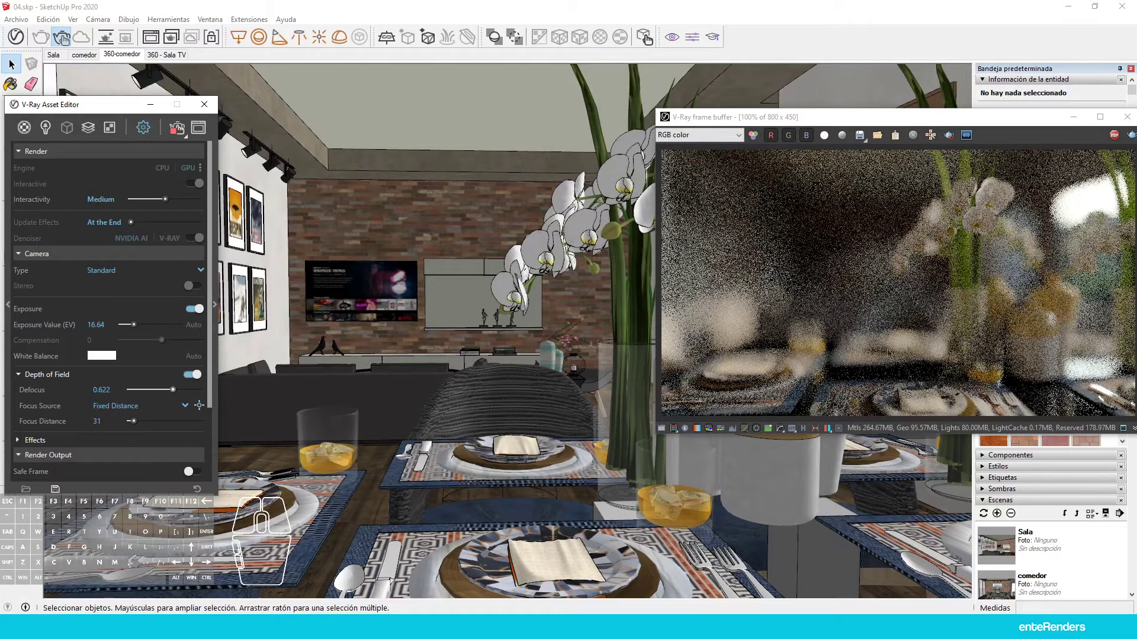
left_click(136, 425)
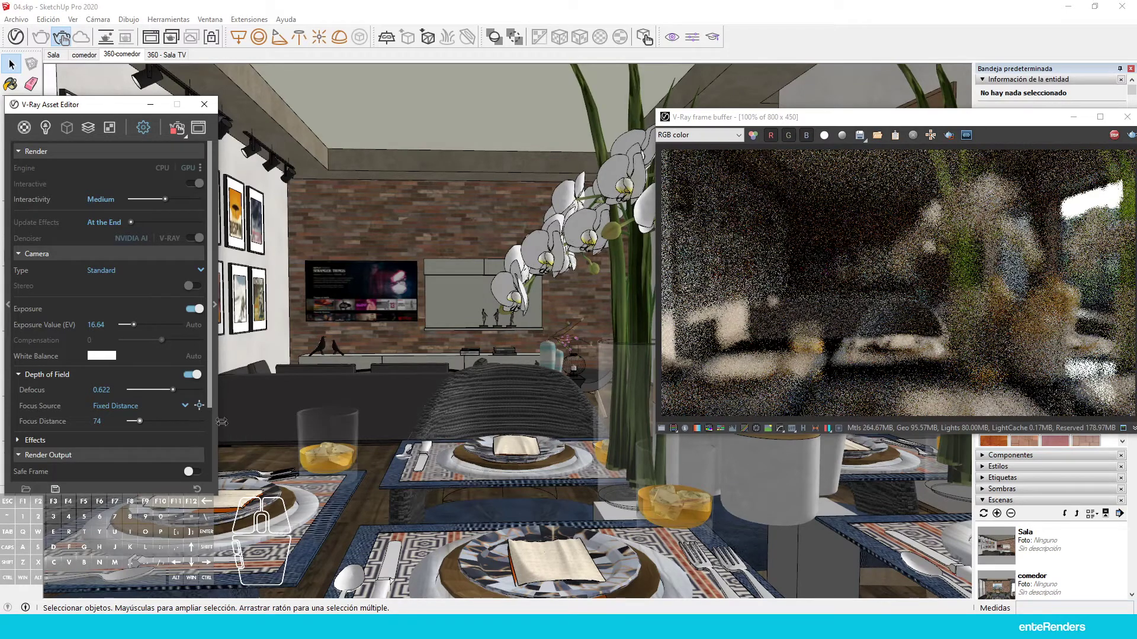
left_click_drag(137, 426, 136, 428)
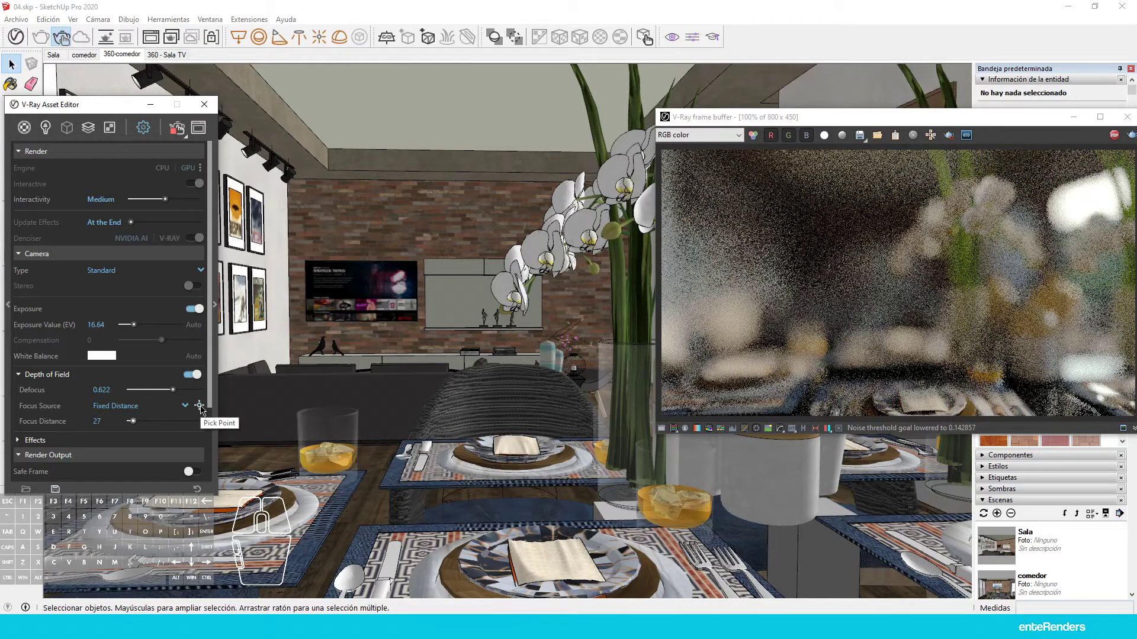
- Pick a point on the dining scene as focus source, giving focus distance 38.81427
left_click(202, 408)
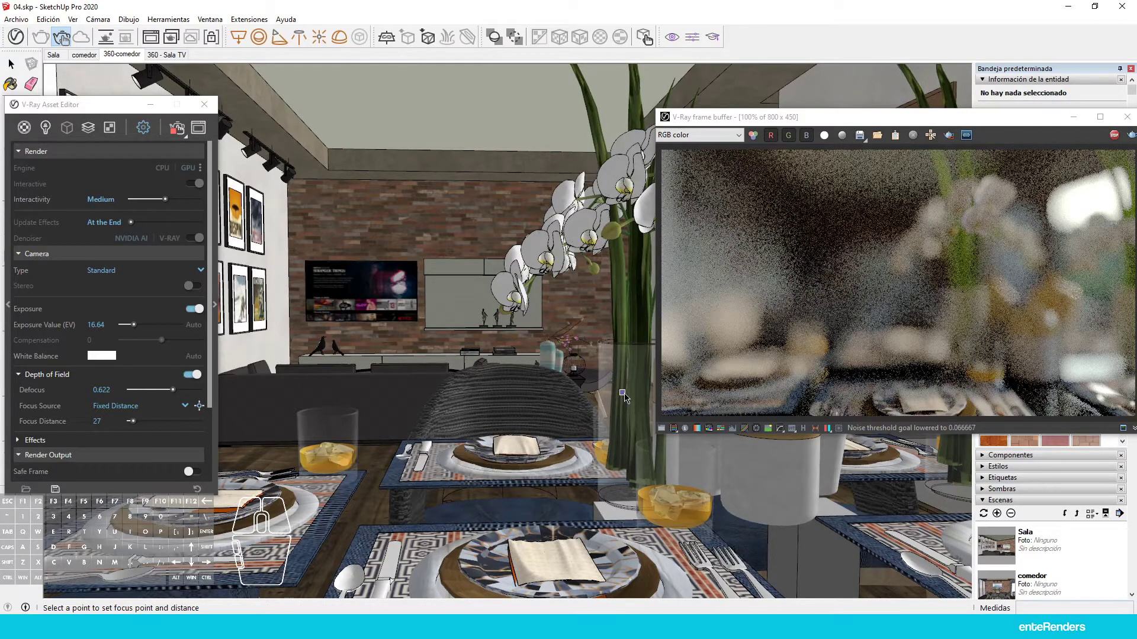
left_click(628, 397)
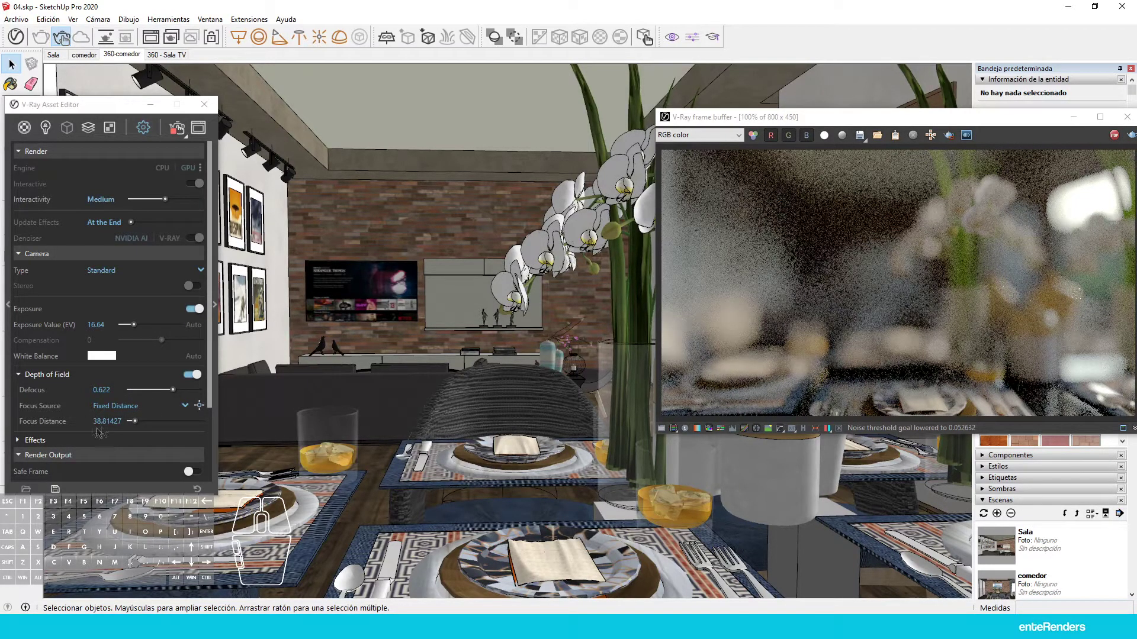
- Lower the defocus amount to about 0.385 while the render refines
left_click_drag(174, 390, 155, 393)
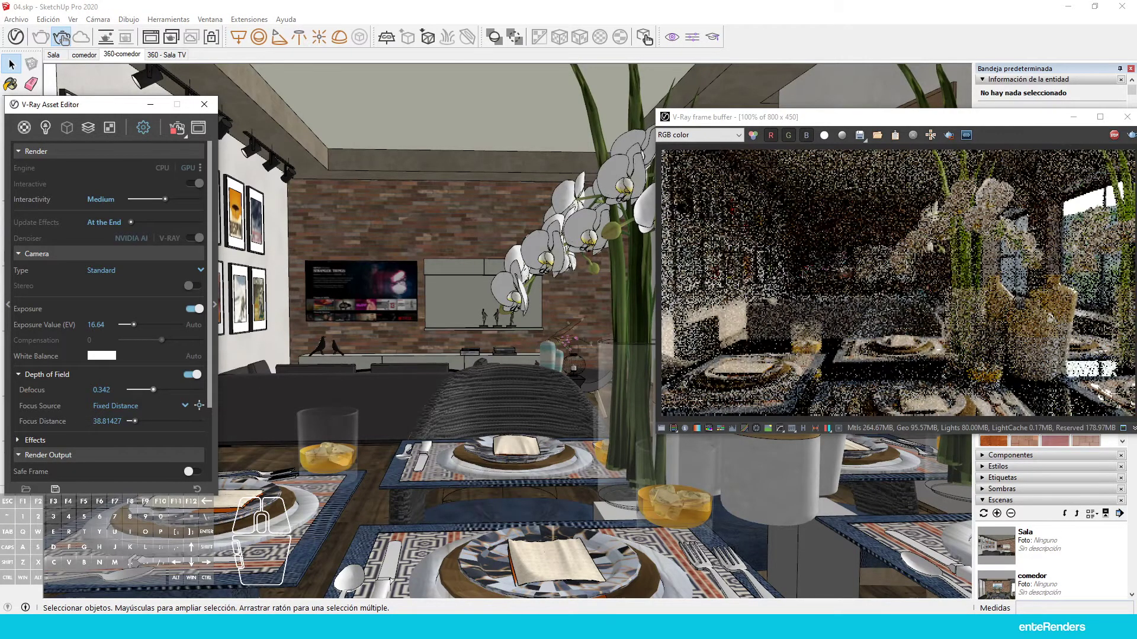
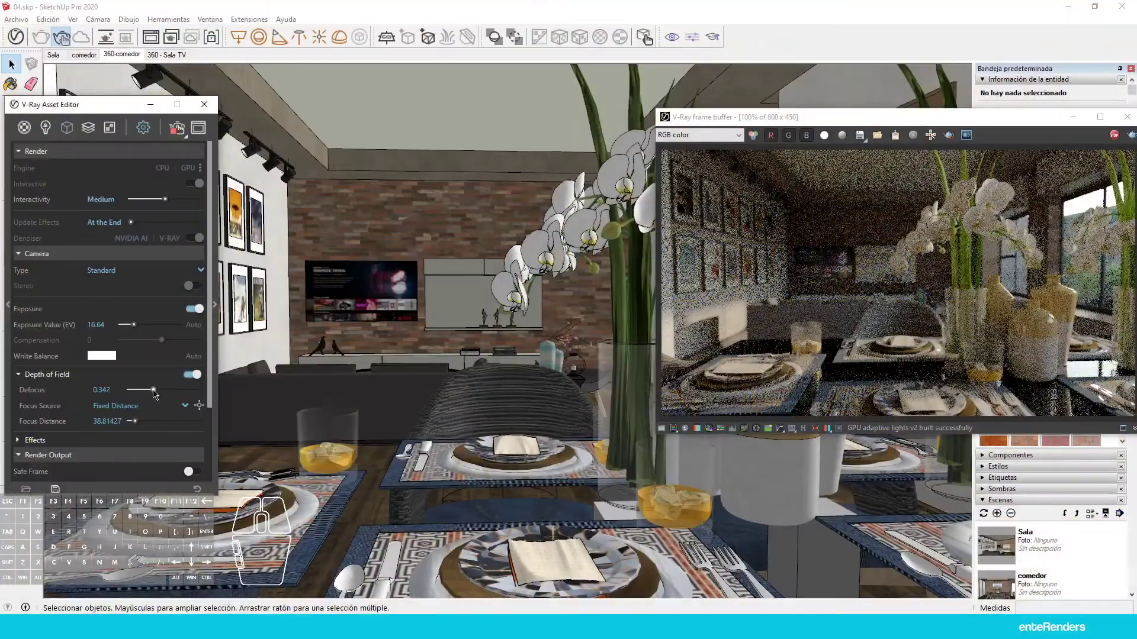
left_click(157, 393)
left_click(158, 395)
left_click(159, 395)
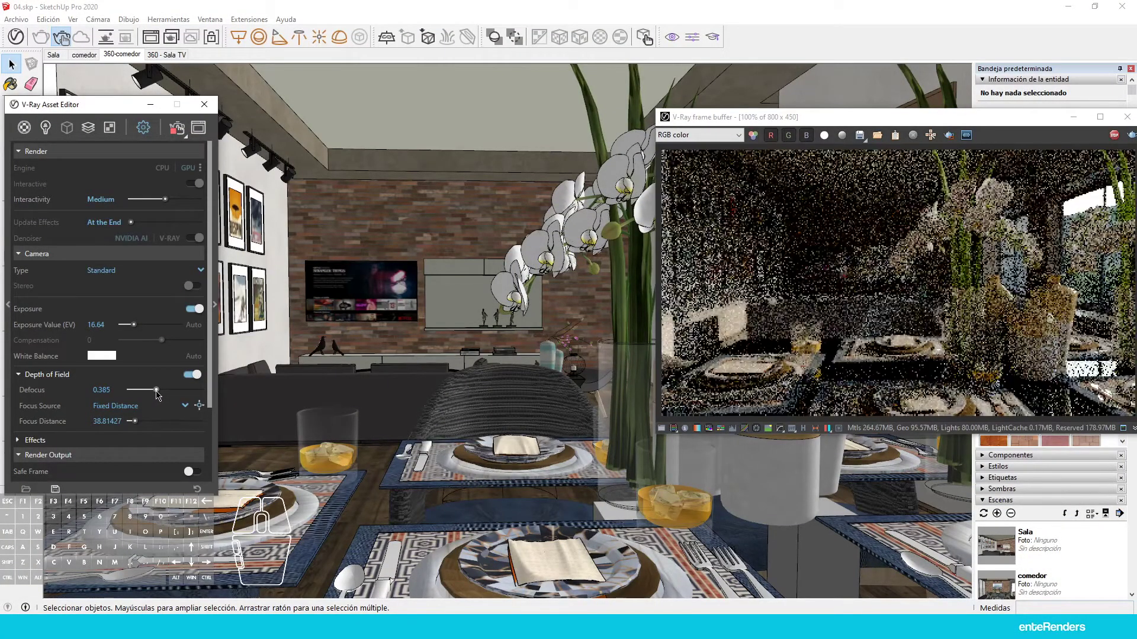
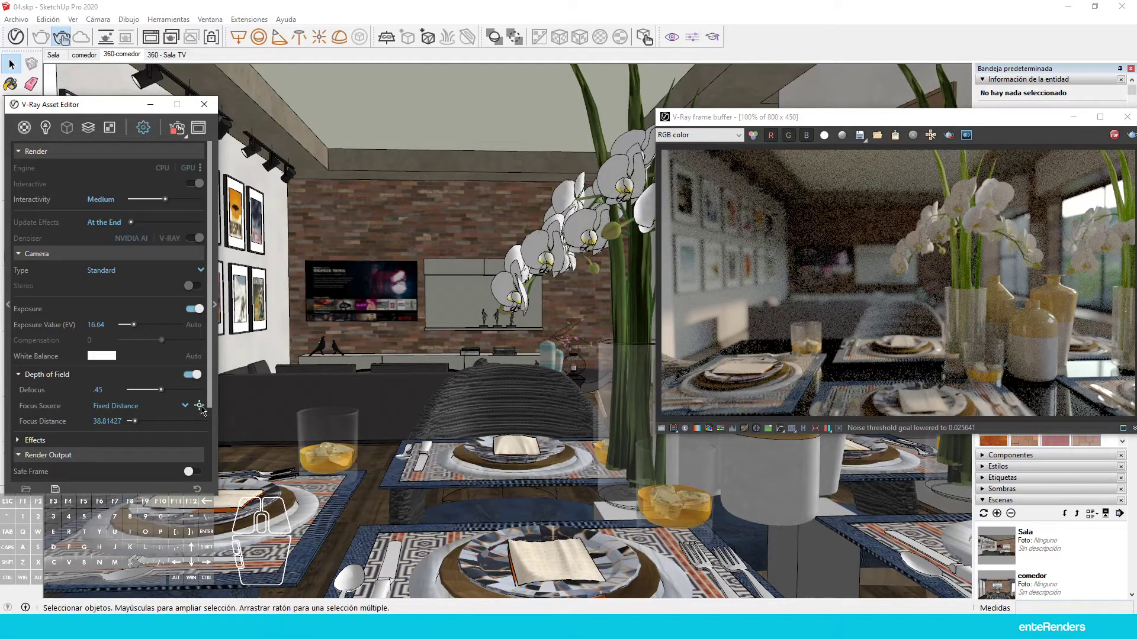
- Pick a new focus point giving distance 329.3989 and set defocus to 0.45
left_click(203, 409)
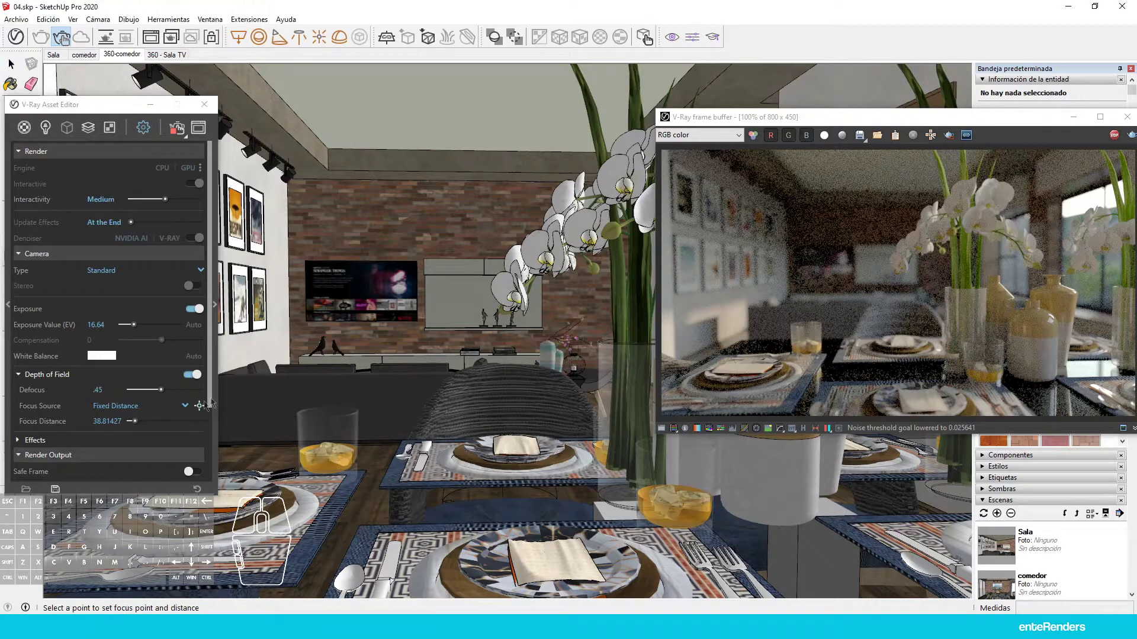
left_click(381, 286)
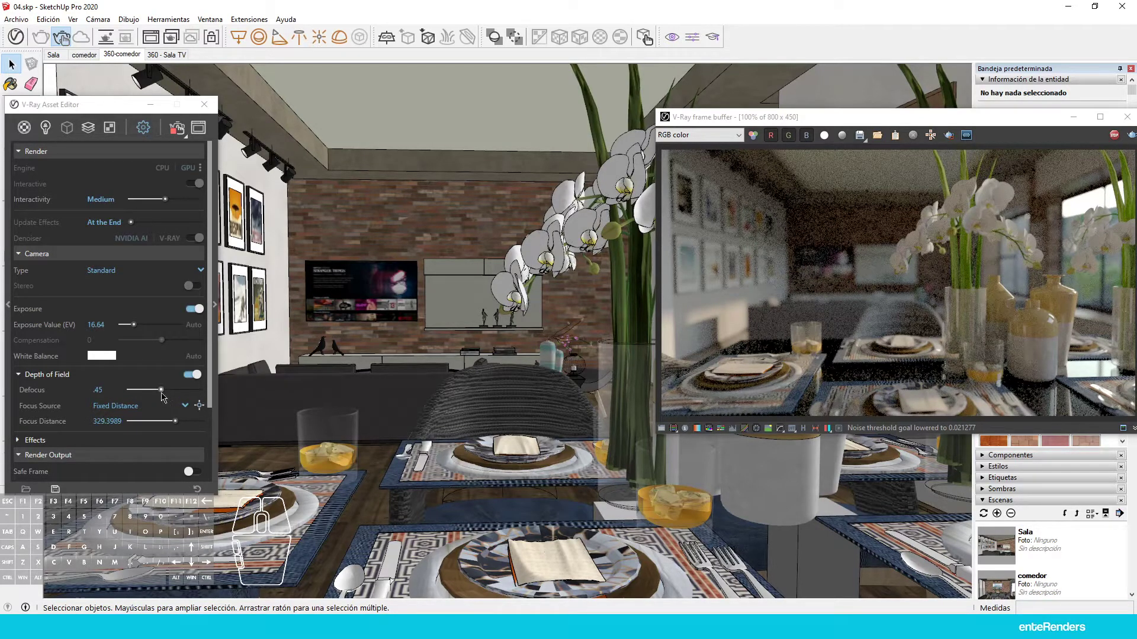
left_click(163, 393)
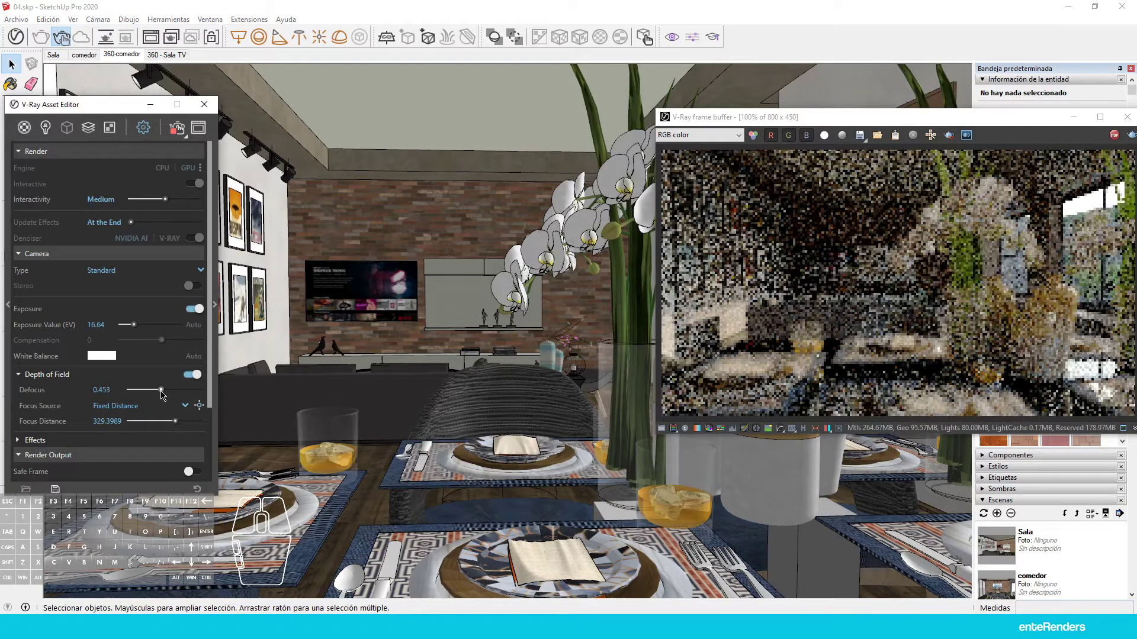
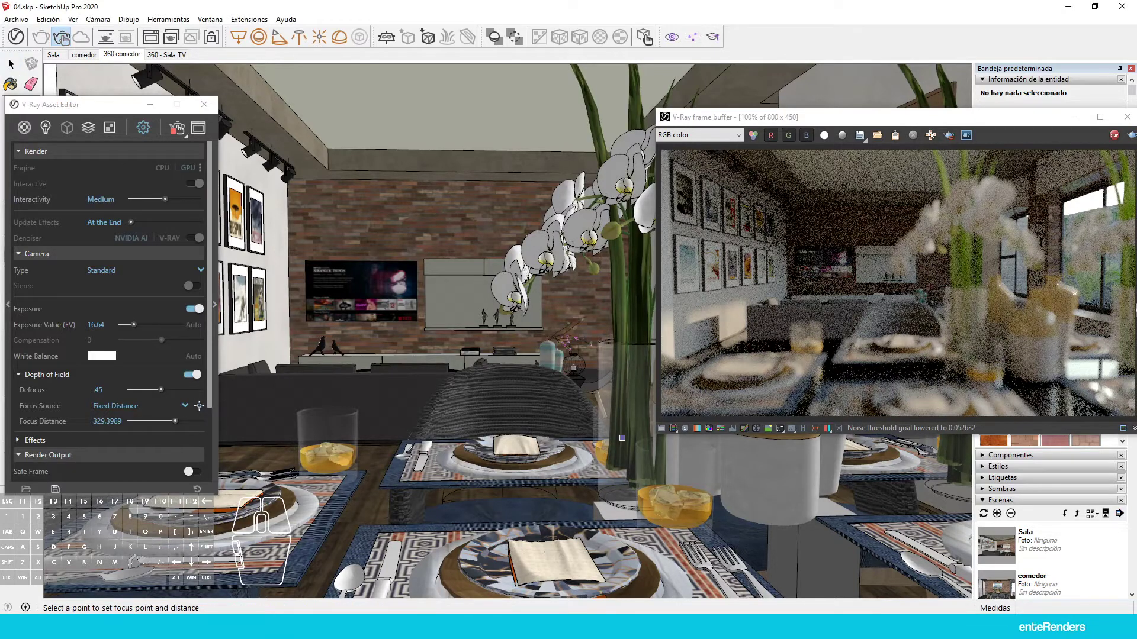
- Set focus distance to 38.65985 with the picker and switch to non-interactive High quality rendering
left_click(636, 397)
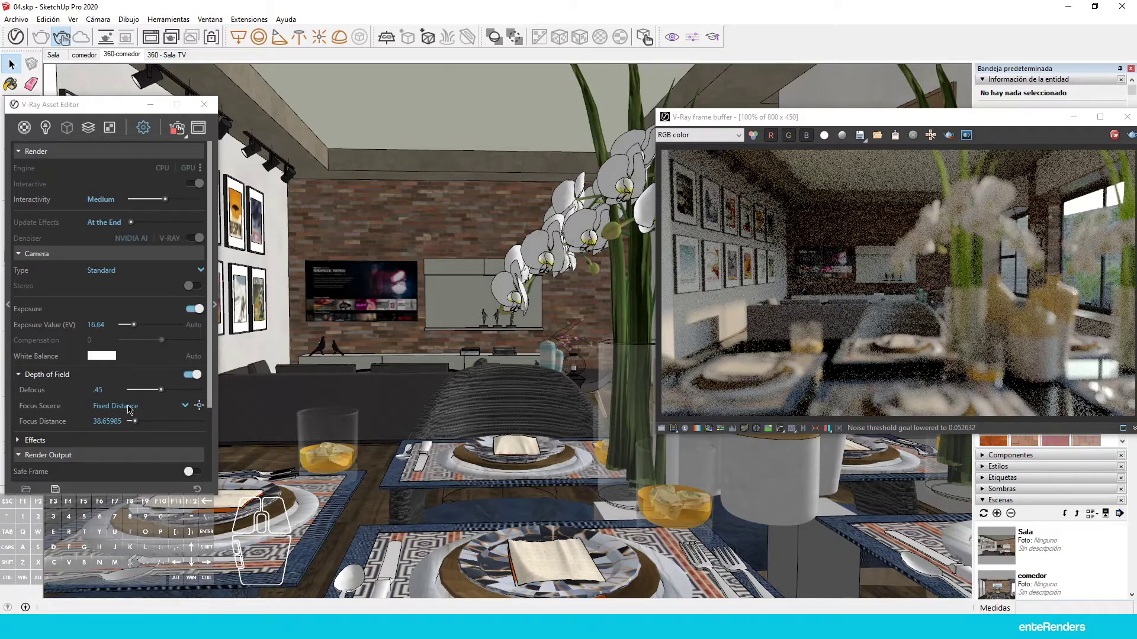
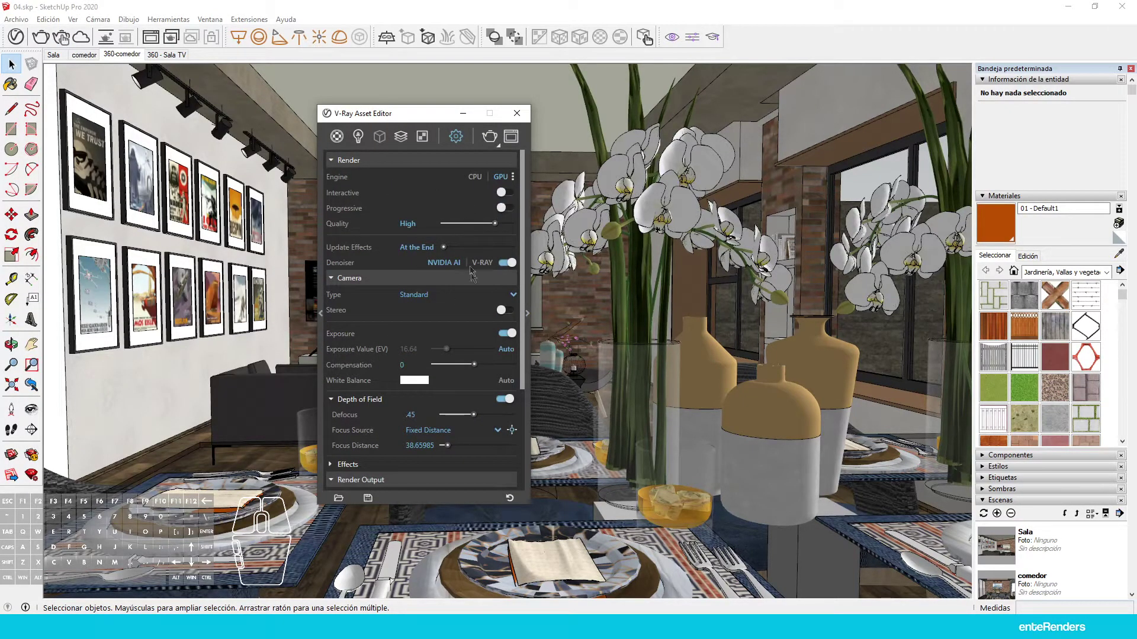
left_click(491, 261)
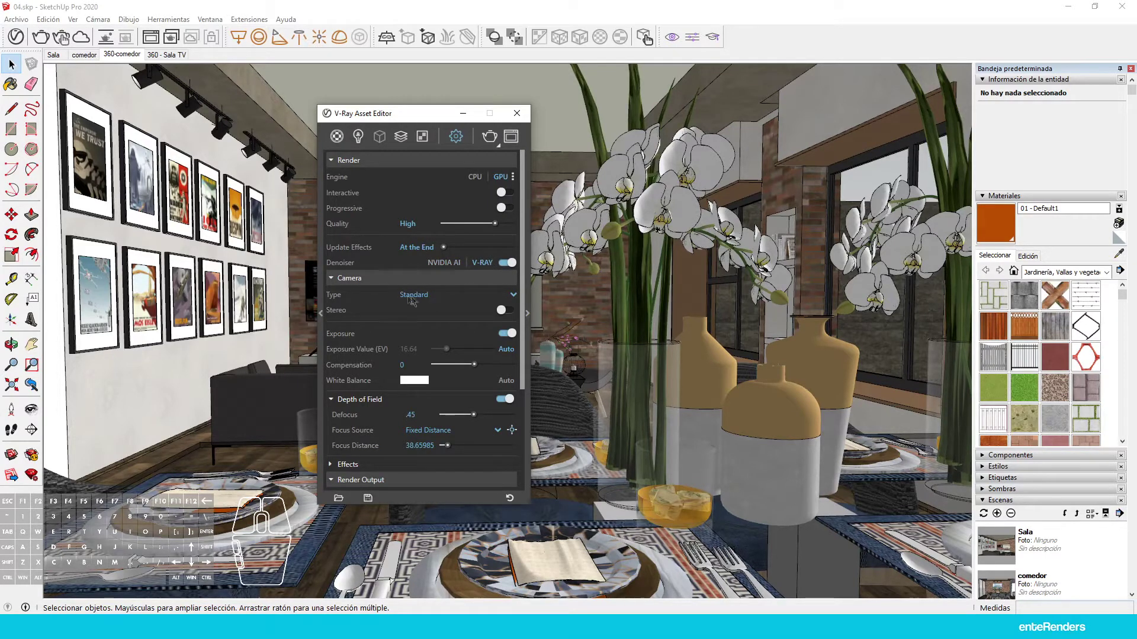
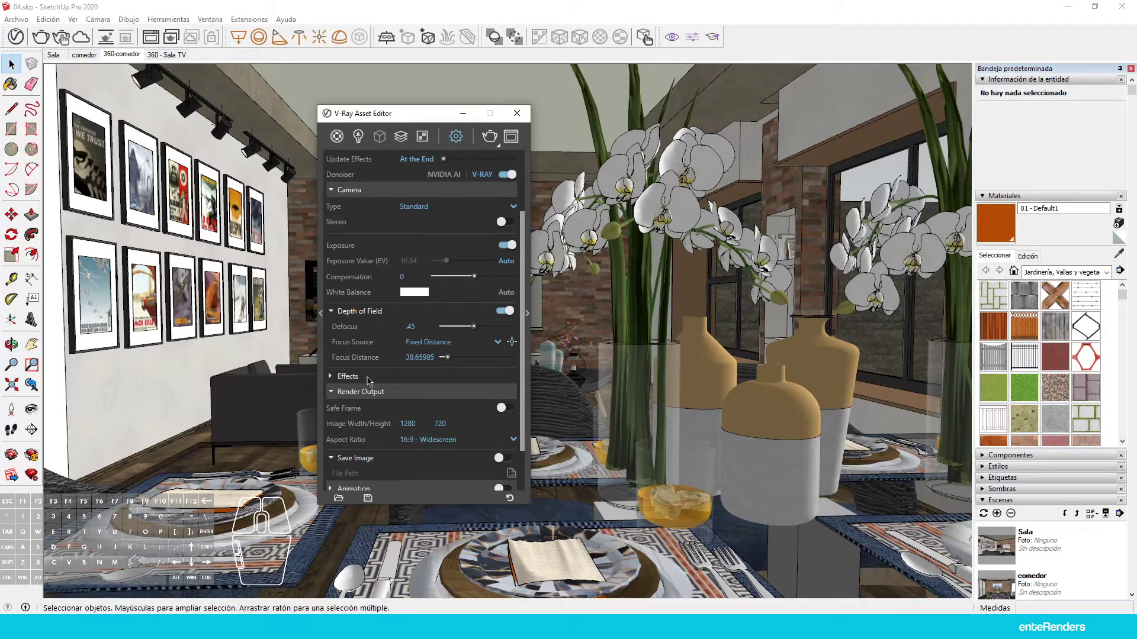
- Review the Render Output section showing 1280x720 with Save Image options
scroll("down", 3)
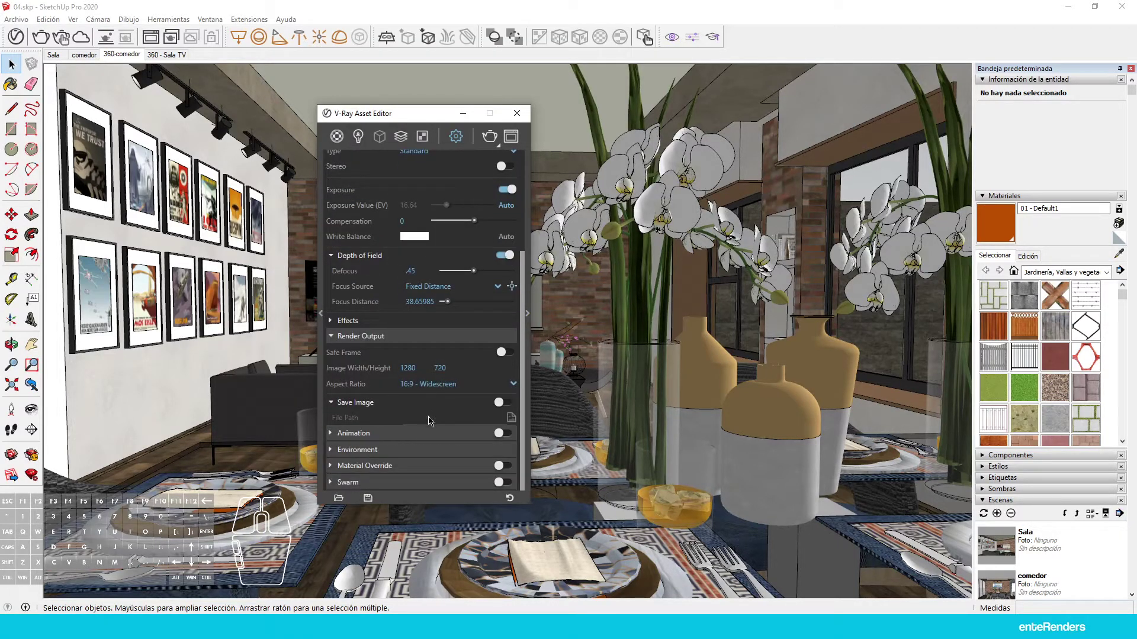
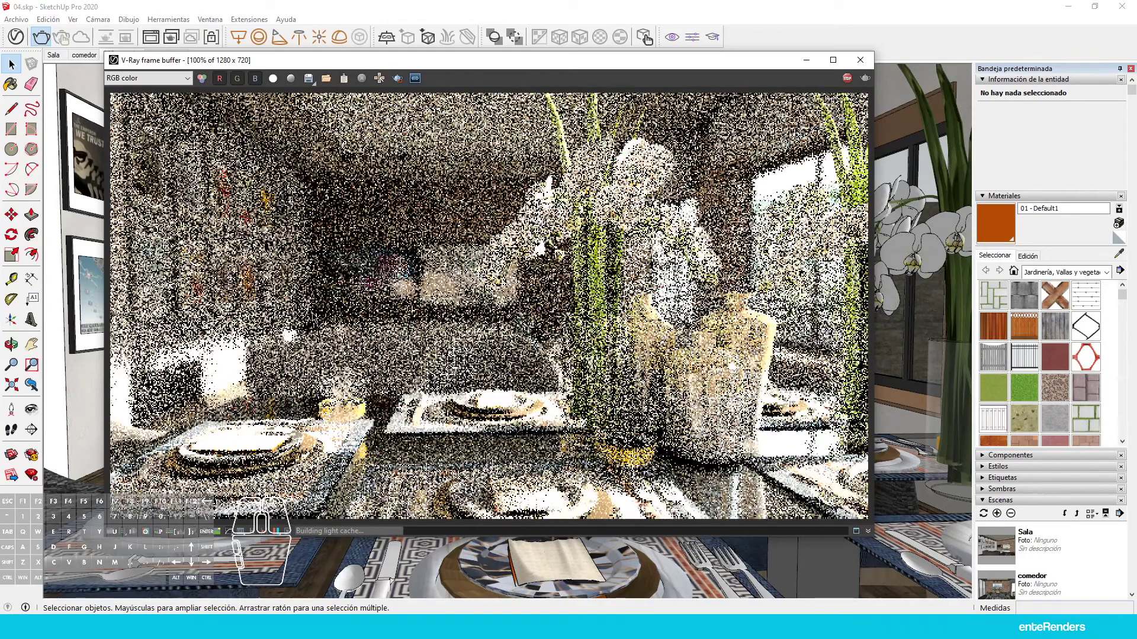
- In frame buffer Exposure, set exposure 1.42, highlight burn 0.00 and contrast 0.12
scroll("down", 3)
left_click_drag(542, 68, 495, 78)
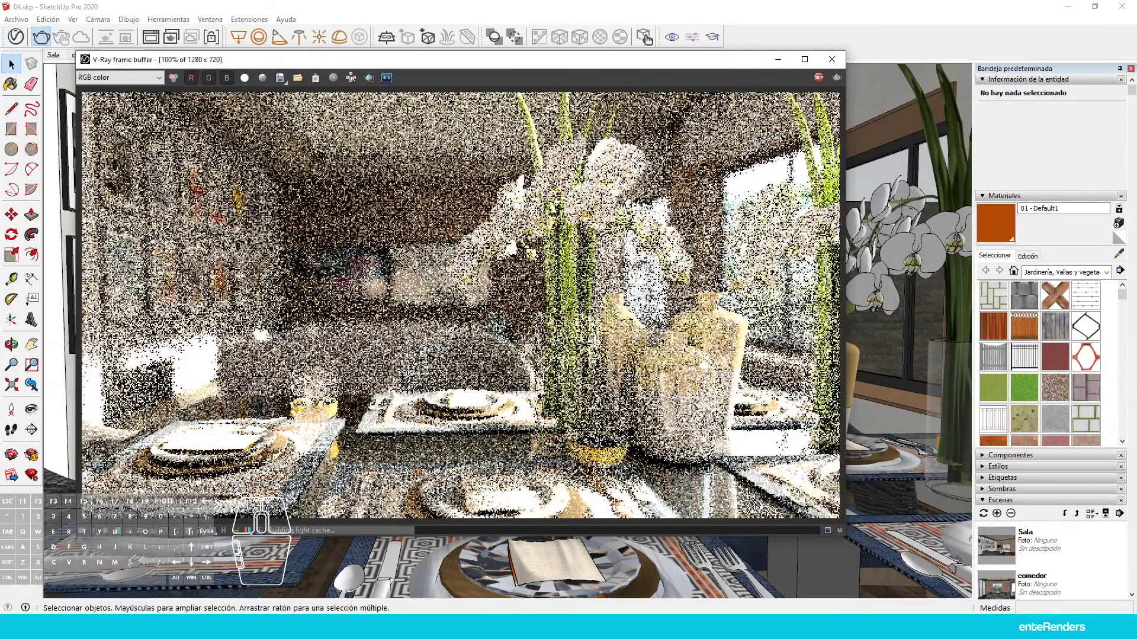
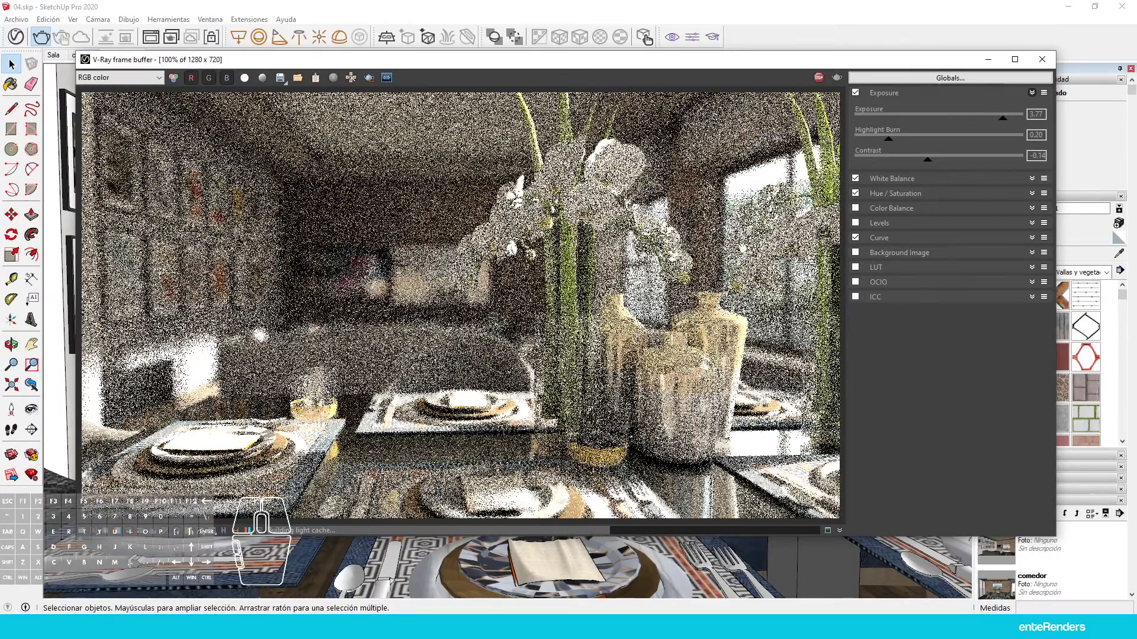
left_click_drag(1008, 123, 985, 121)
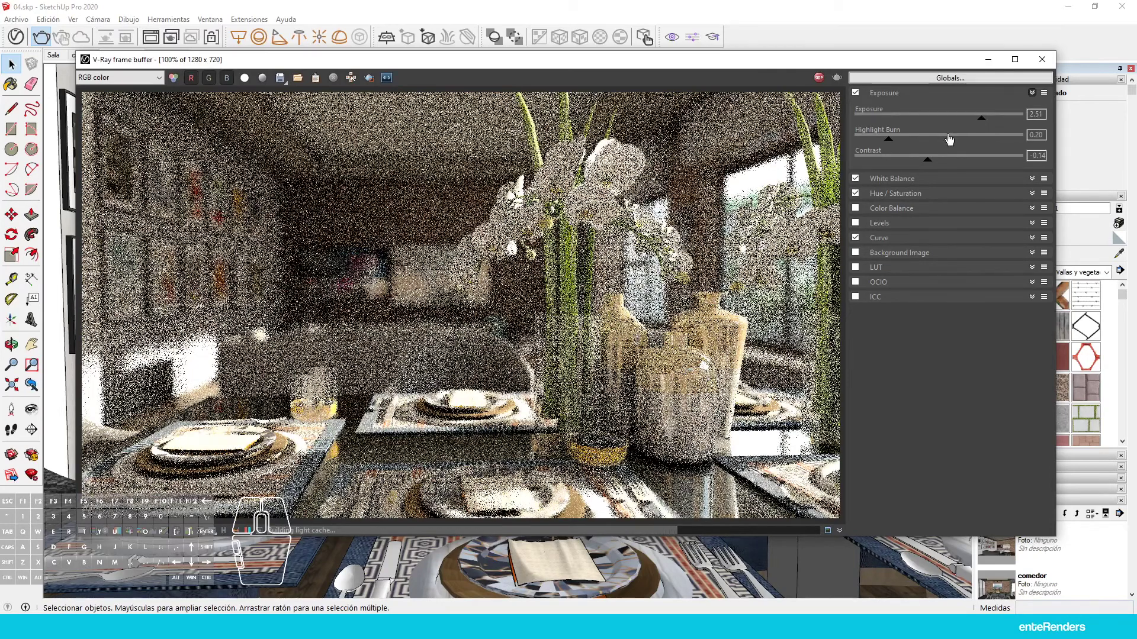
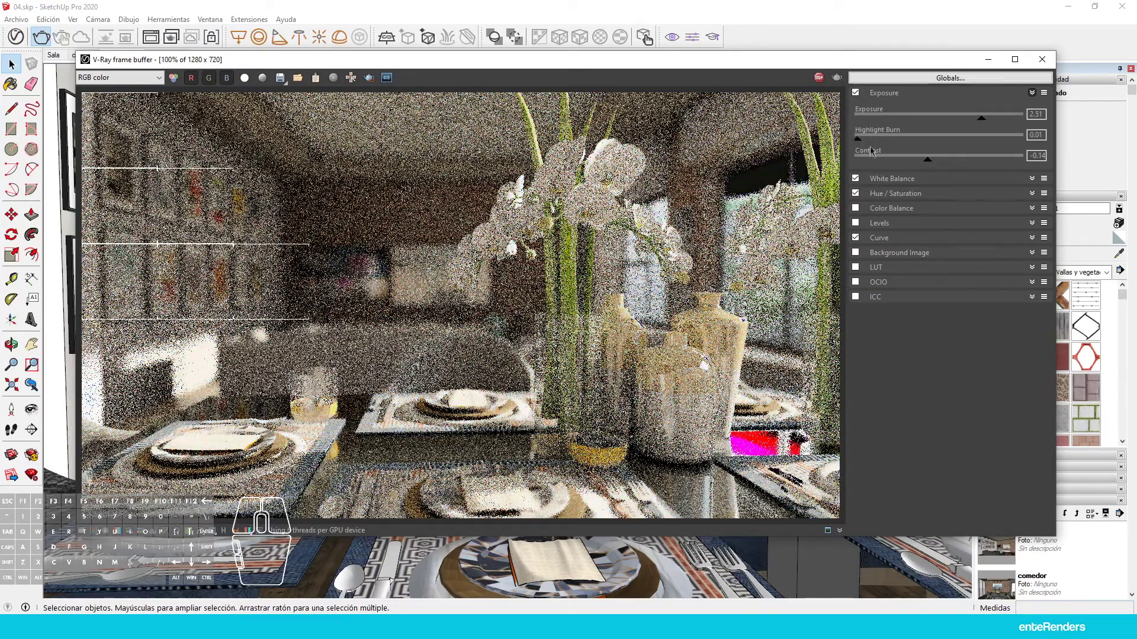
left_click(860, 143)
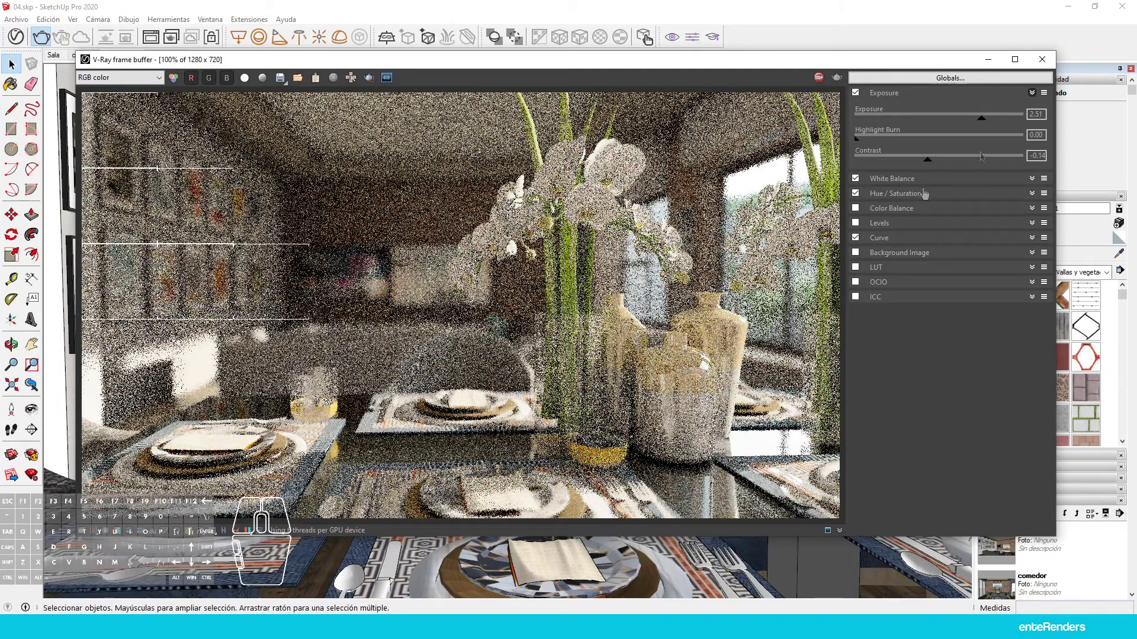
left_click_drag(985, 125, 969, 123)
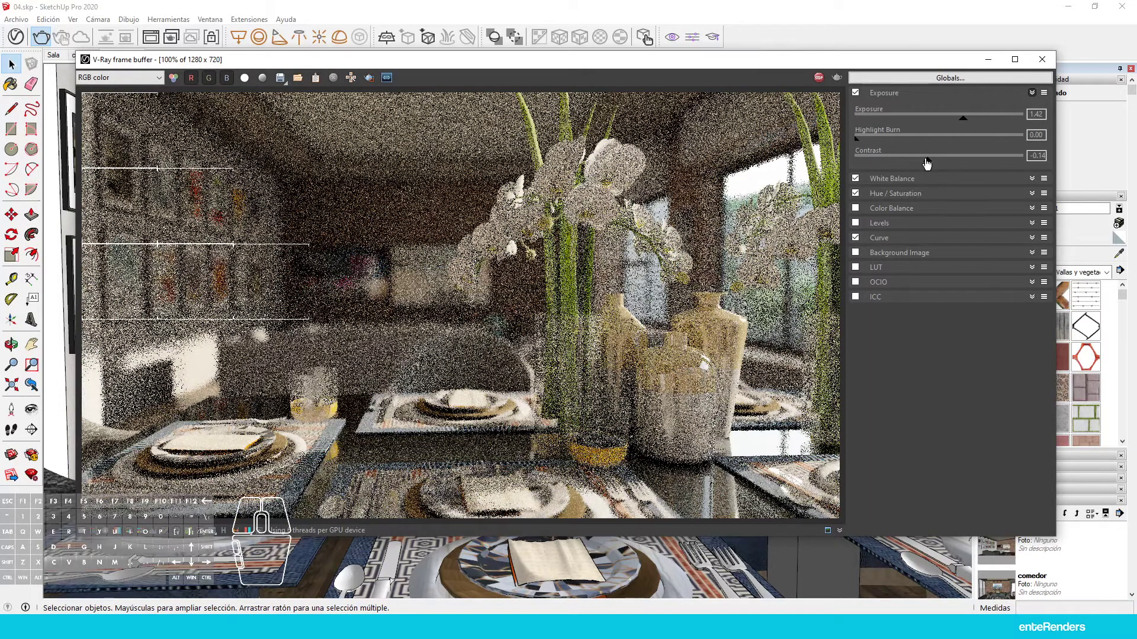
left_click_drag(932, 164, 944, 167)
- Expand White Balance and set the temperature to 5700
left_click(944, 162)
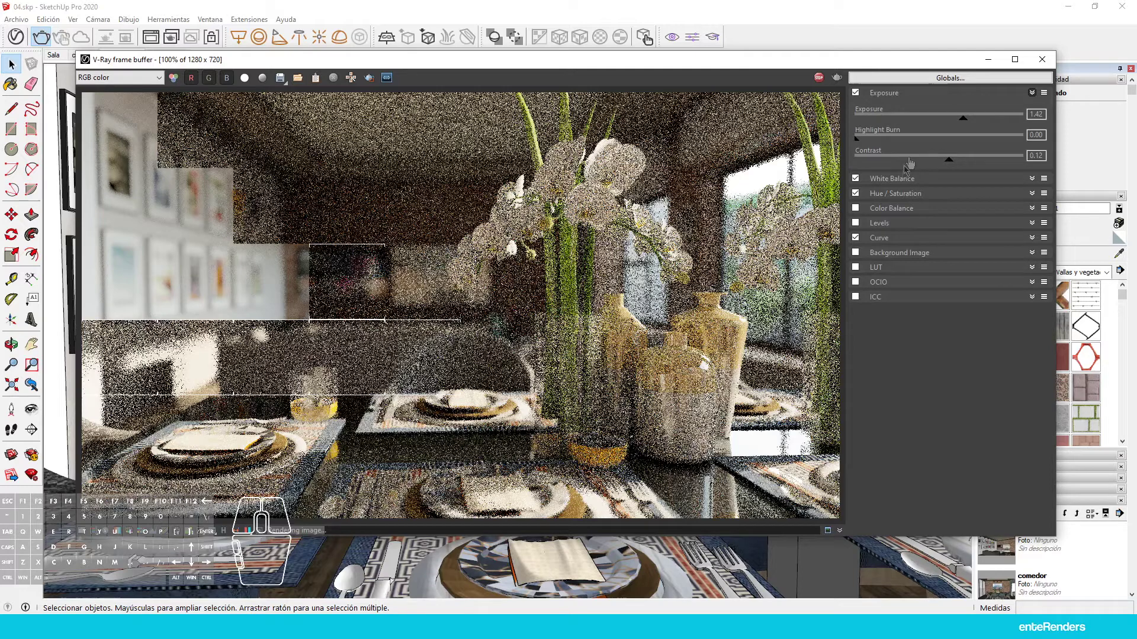
left_click(903, 186)
left_click_drag(944, 213, 956, 213)
left_click_drag(956, 213, 933, 214)
left_click(934, 211)
left_click(928, 211)
left_click(920, 213)
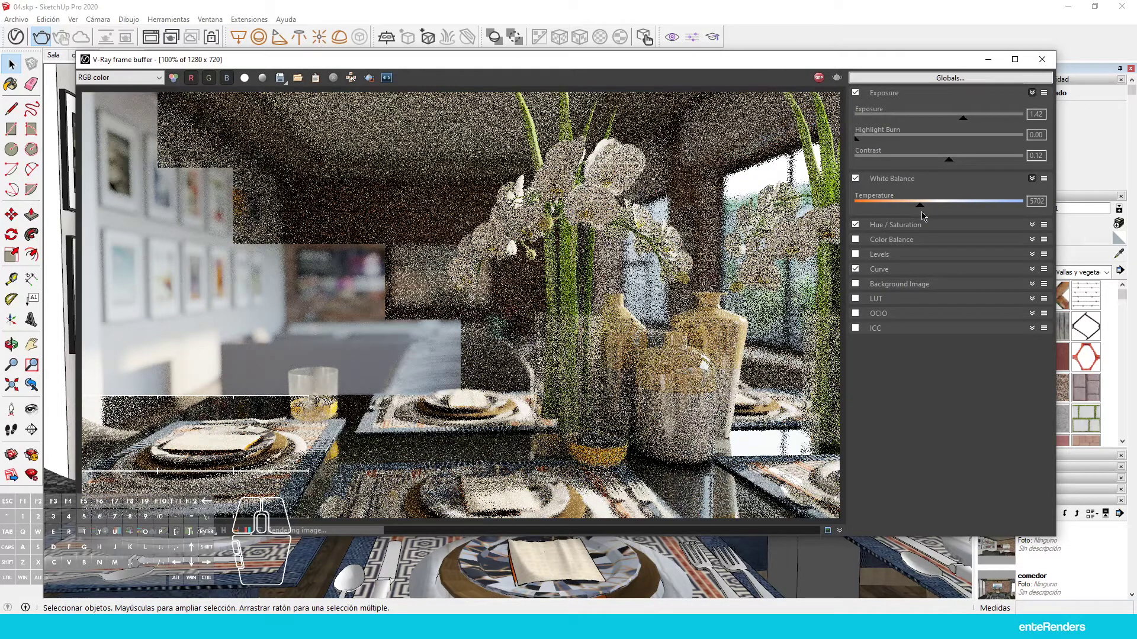
- Enable Hue/Saturation with saturation 0.07, then collapse the correction sections
left_click(892, 231)
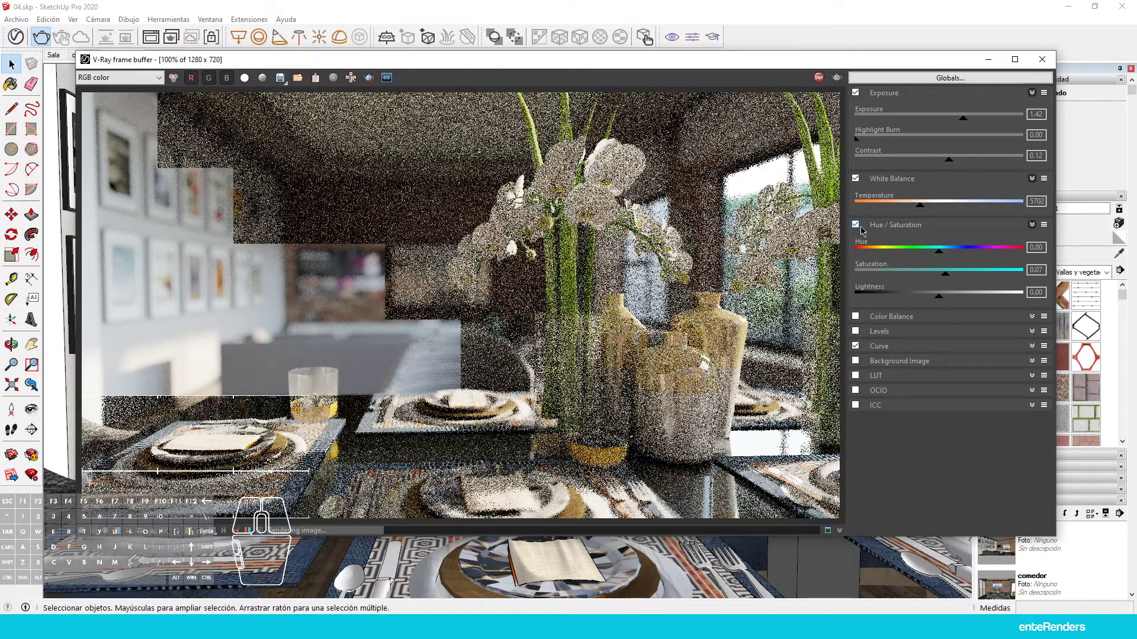
left_click(858, 227)
left_click(858, 227)
left_click(896, 233)
left_click(897, 184)
left_click(904, 90)
left_click(903, 100)
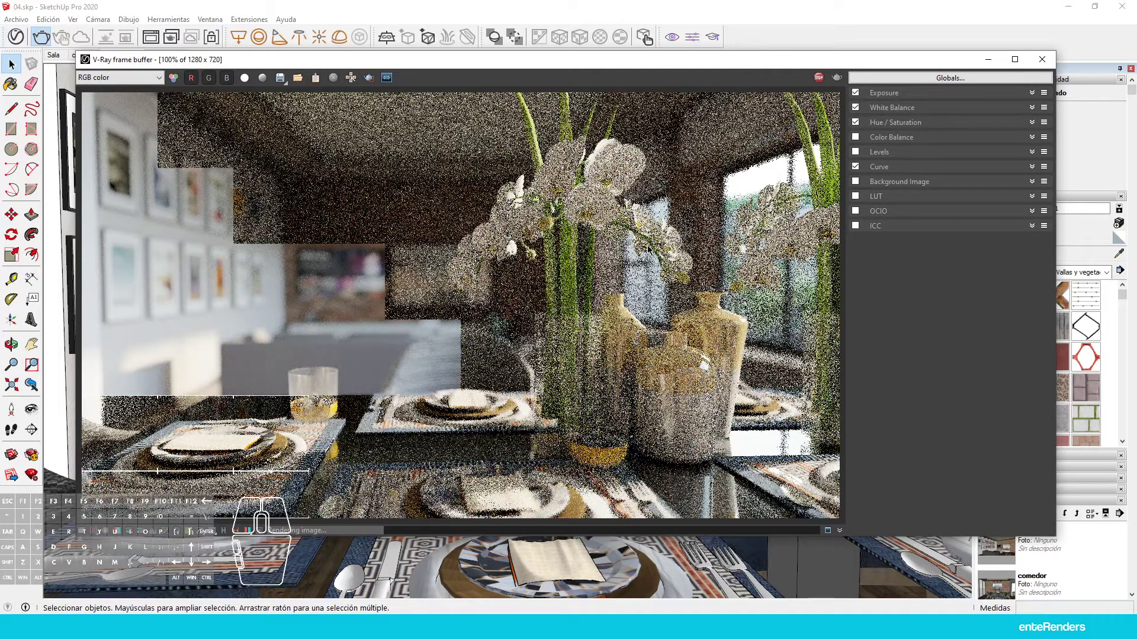
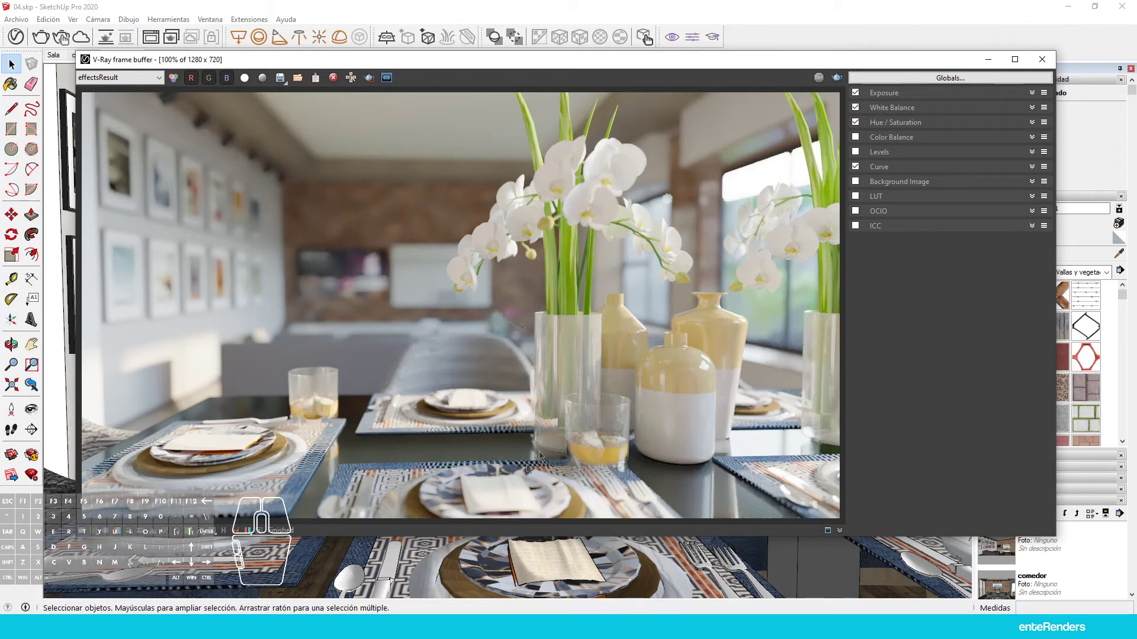
- Browse the render channels dropdown and keep effectsResult for the finished render
left_click(149, 81)
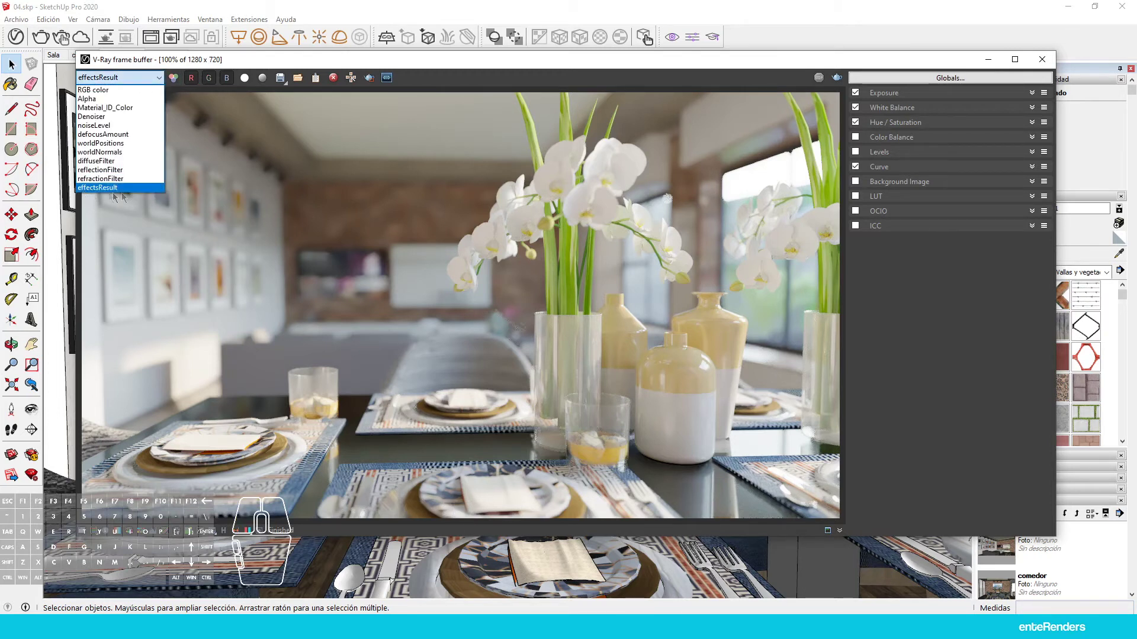